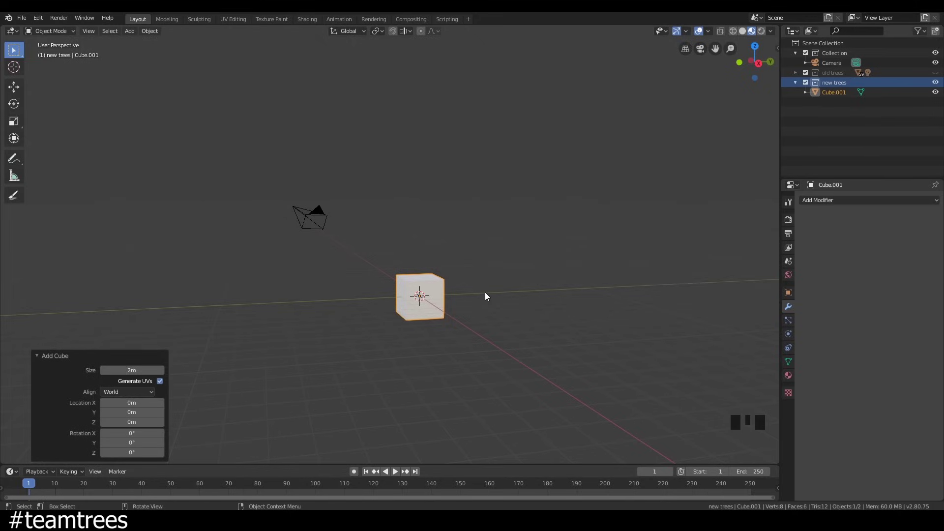
Edit the new cube, select all its vertices and bring up Merge to collapse them at center.
key("Tab")
left_click(86, 37)
key("1")
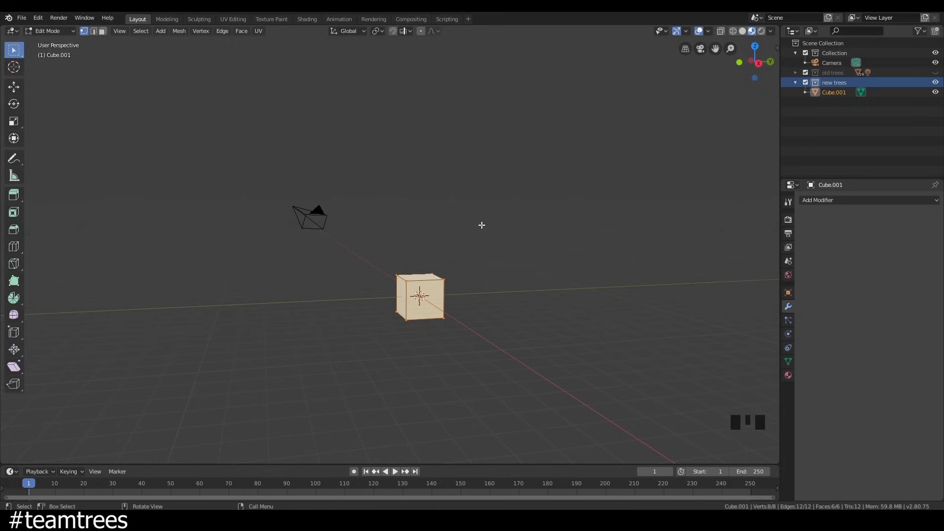
key("a")
key("alt+m")
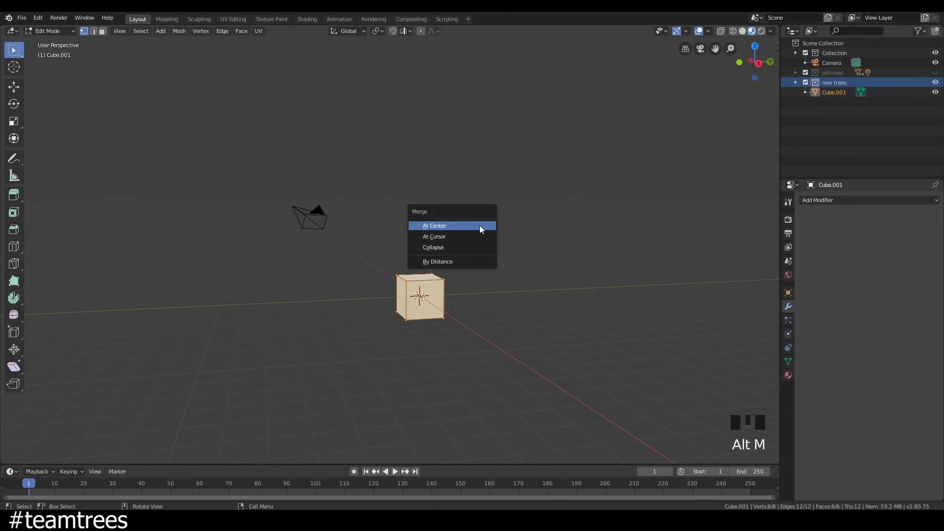
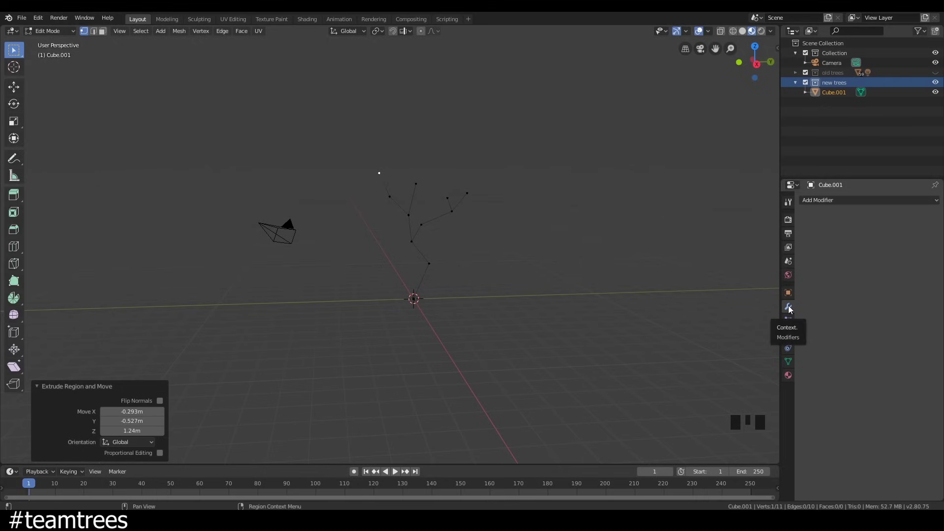
Add a Skin modifier to the skeleton and shrink the skin on the branches and tips.
left_click(821, 206)
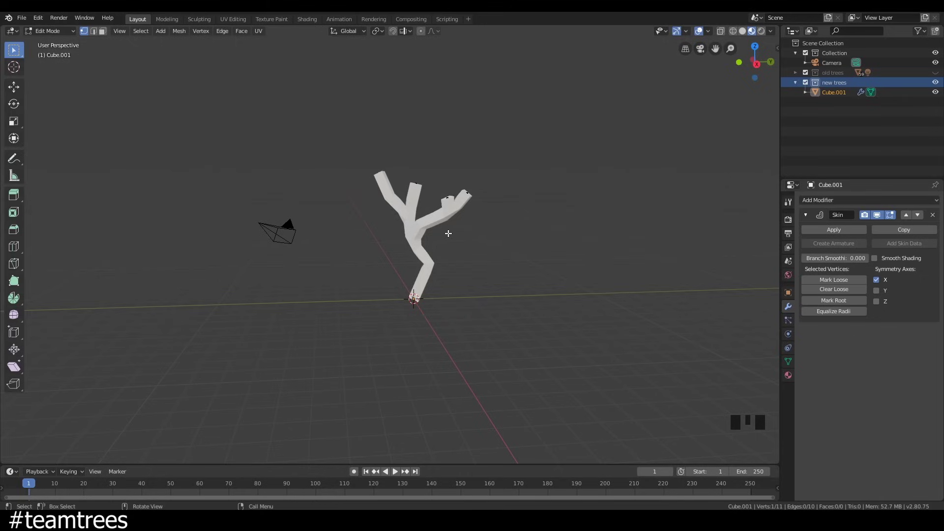
key("alt+z")
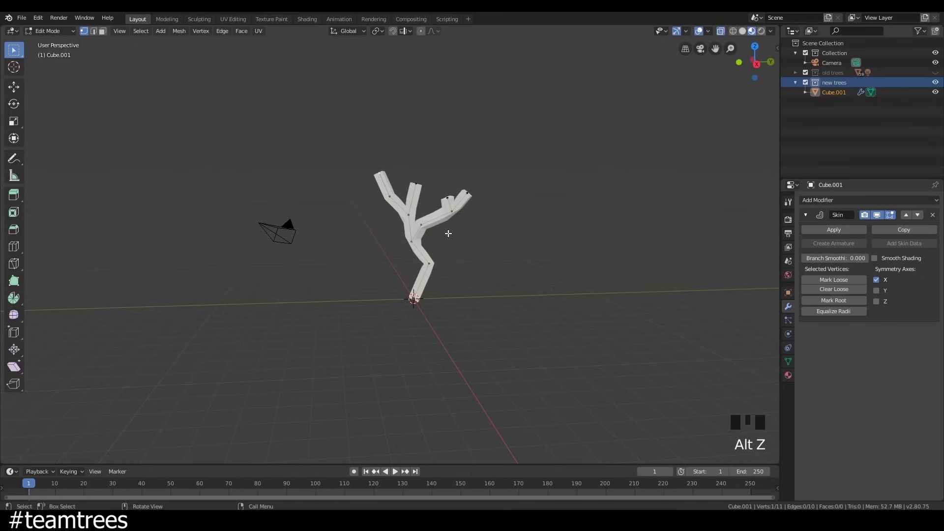
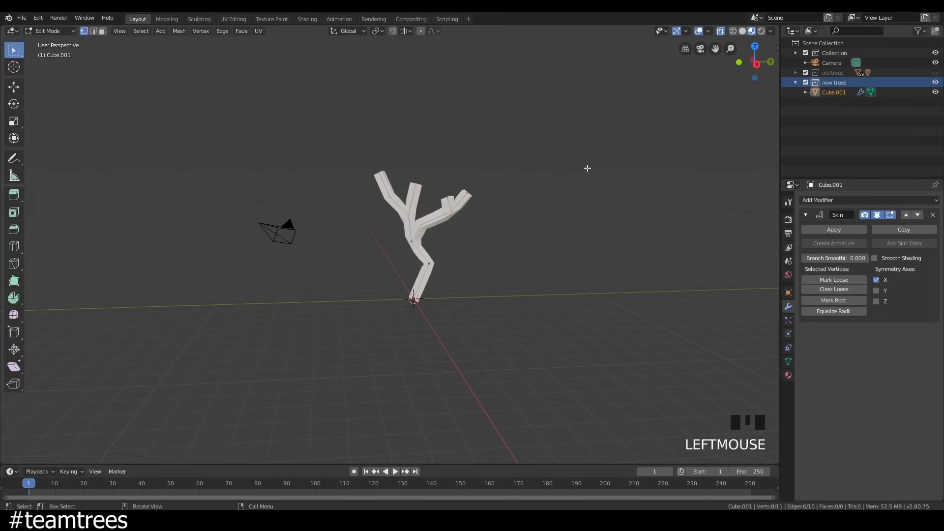
key("ctrl+a")
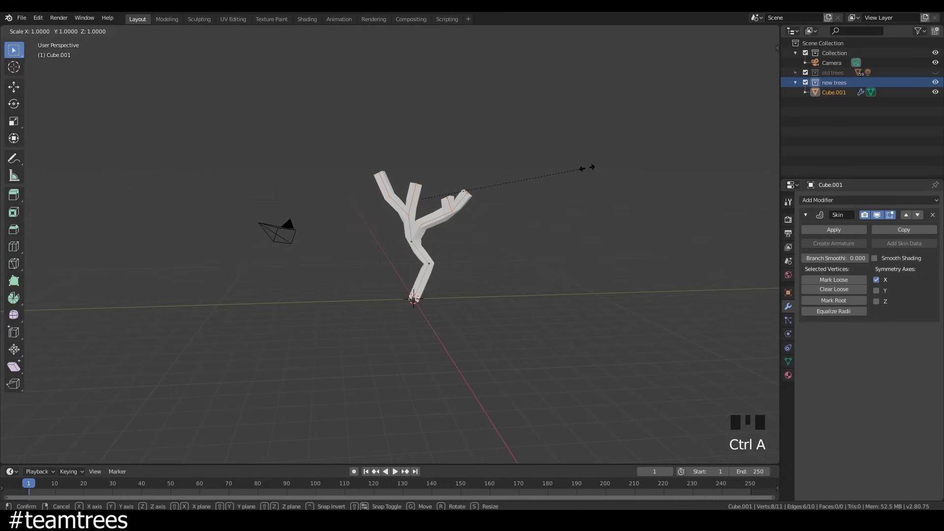
key("ctrl+a")
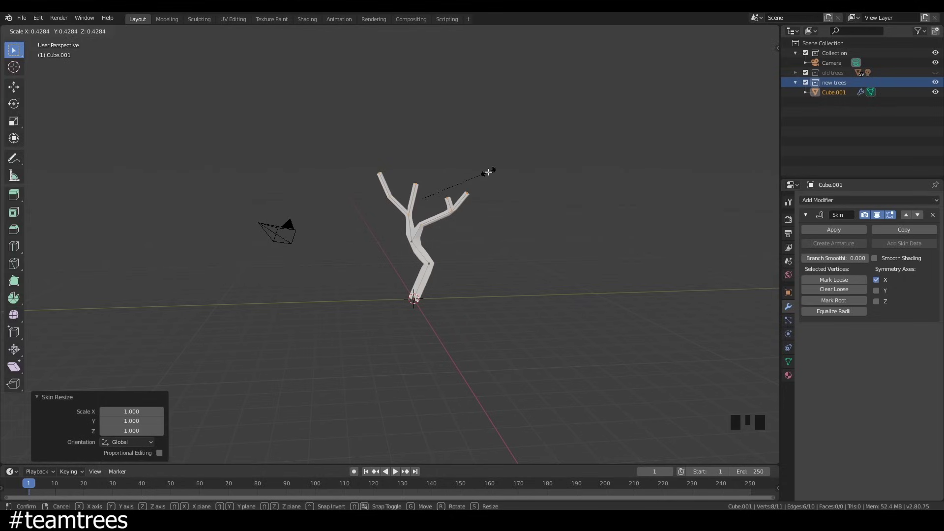
left_click(414, 294)
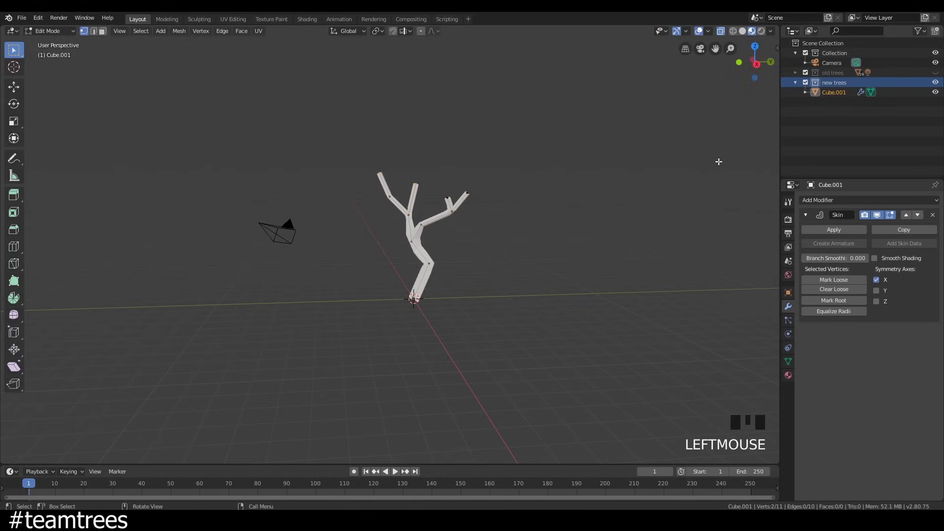
key("ctrl+a")
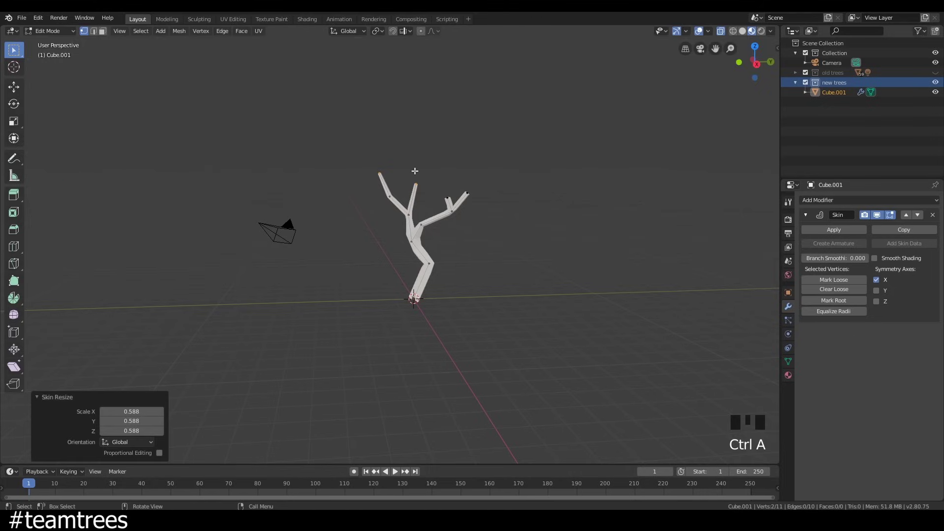
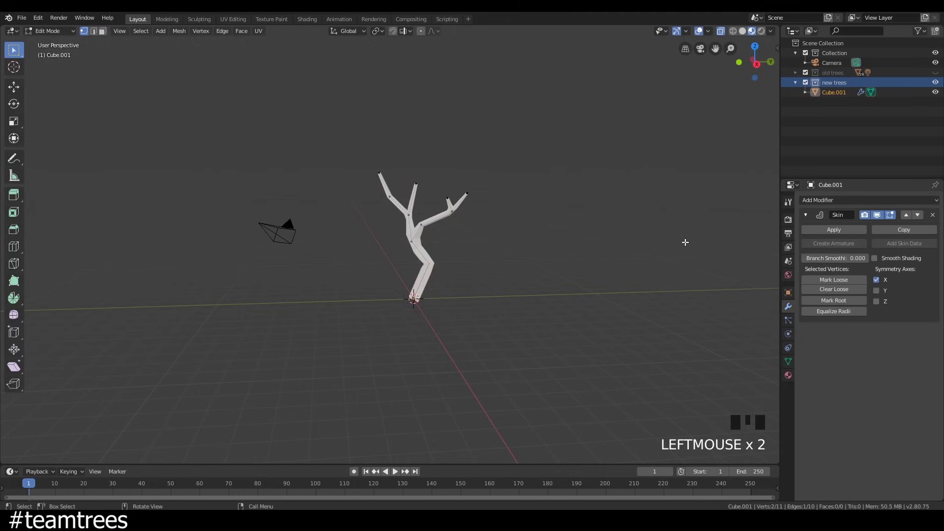
Thicken the skin at the trunk base and reposition a base vertex to flare it.
key("ctrl+a")
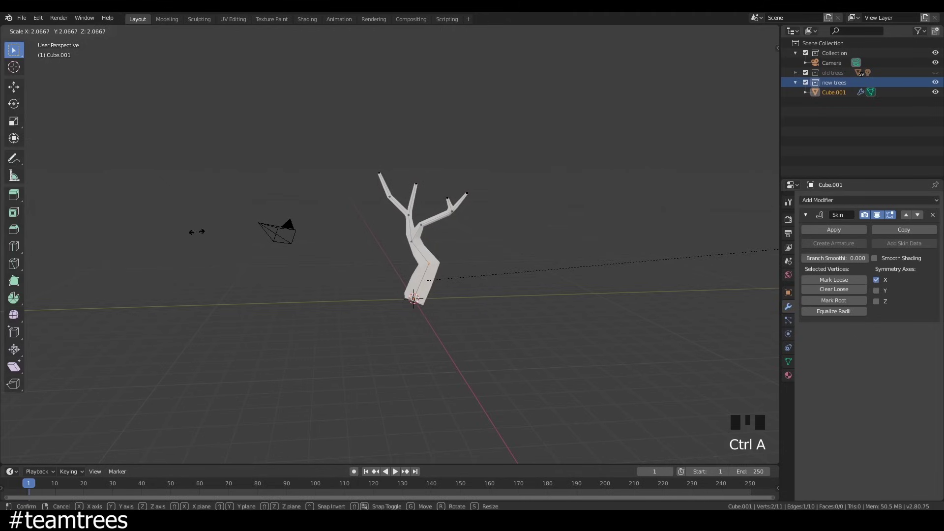
left_click(430, 261)
left_click(413, 295)
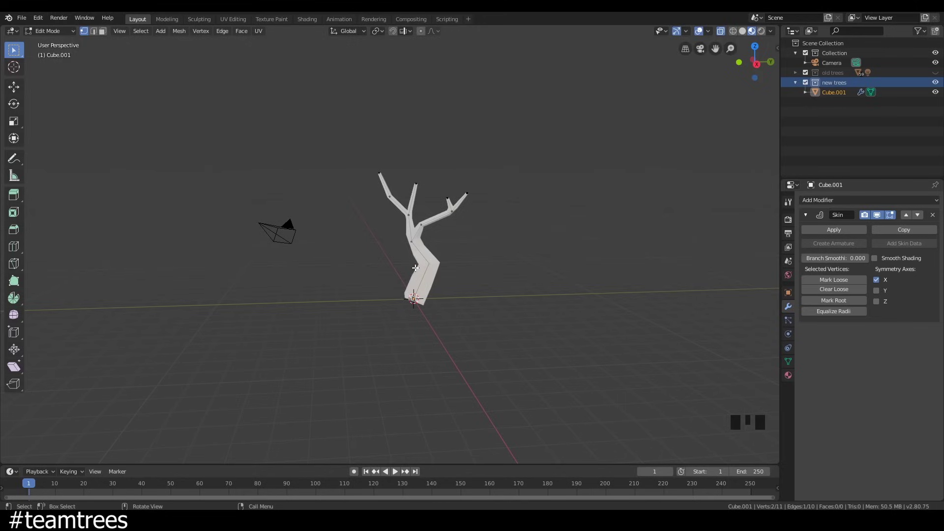
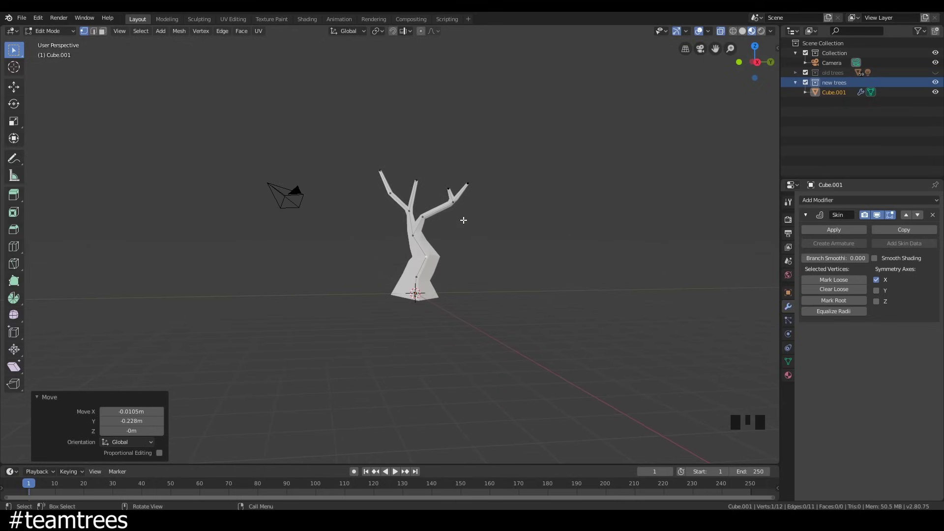
Return to Object Mode, apply the Skin modifier, and orbit around the solid tree.
key("Tab")
left_click(822, 234)
left_click_drag(446, 227, 742, 252)
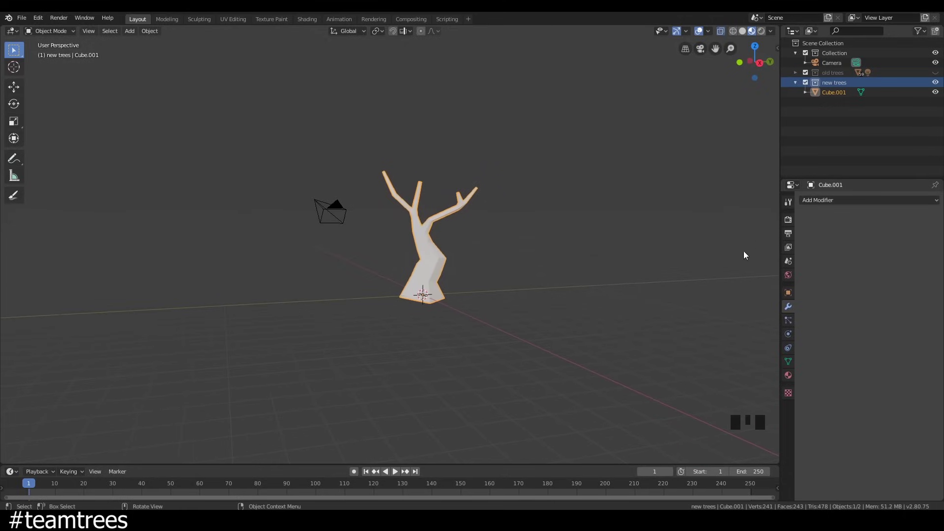
left_click_drag(458, 306, 451, 208)
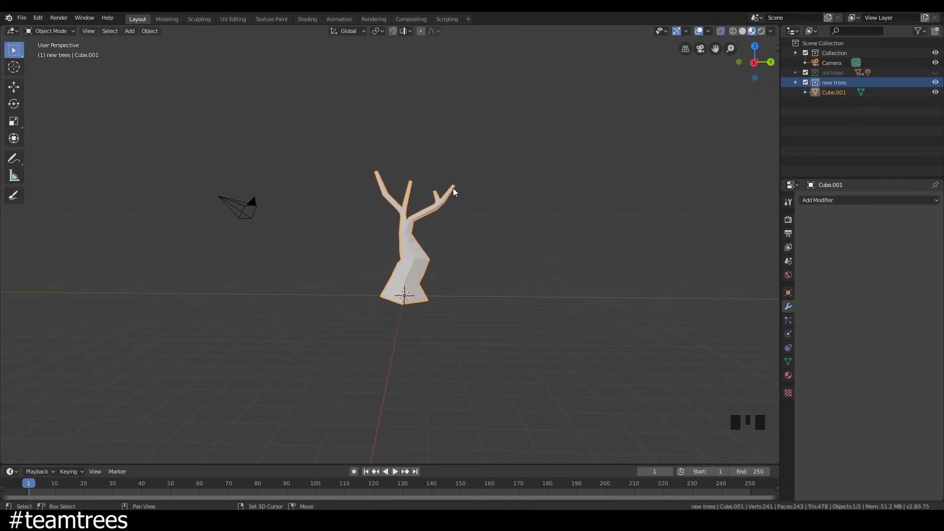
left_click_drag(457, 188, 519, 212)
left_click_drag(519, 212, 470, 203)
Add an Ico Sphere at the branch tips and lower it to 1 subdivision.
key("shift+a")
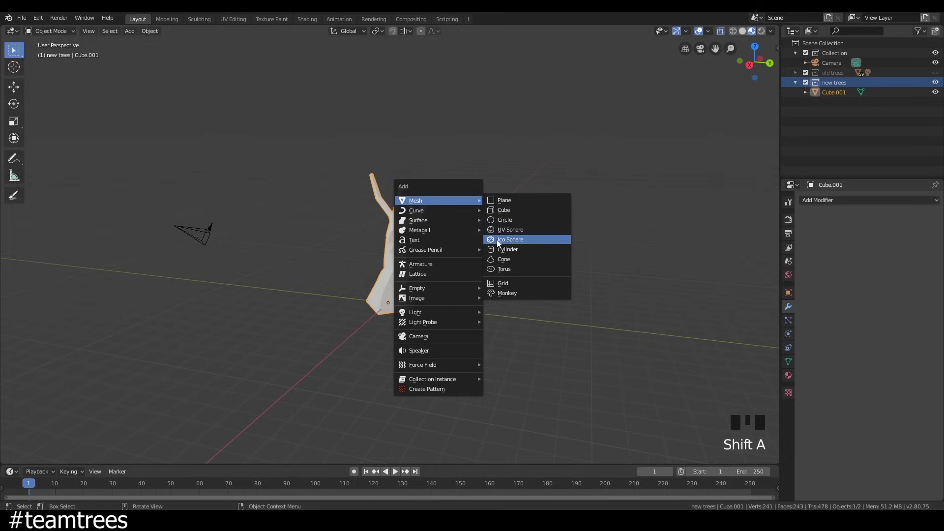
left_click(168, 346)
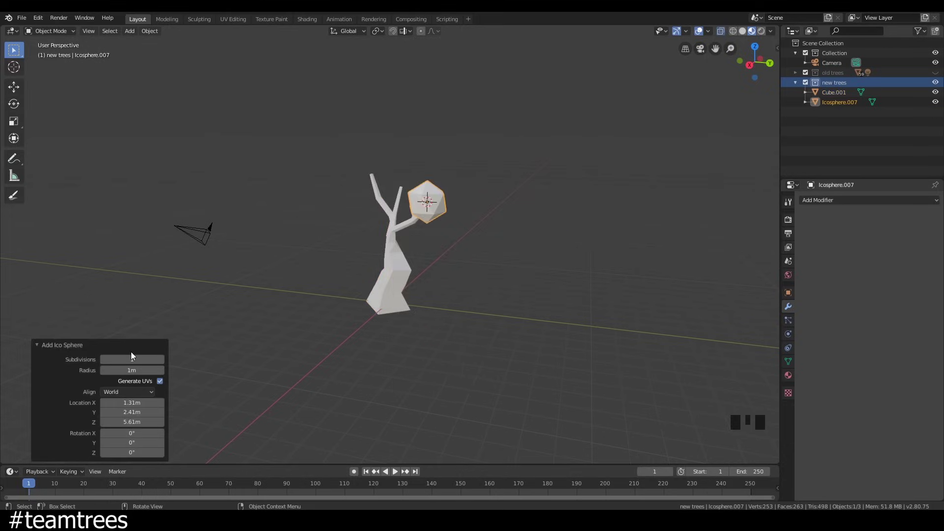
left_click(164, 366)
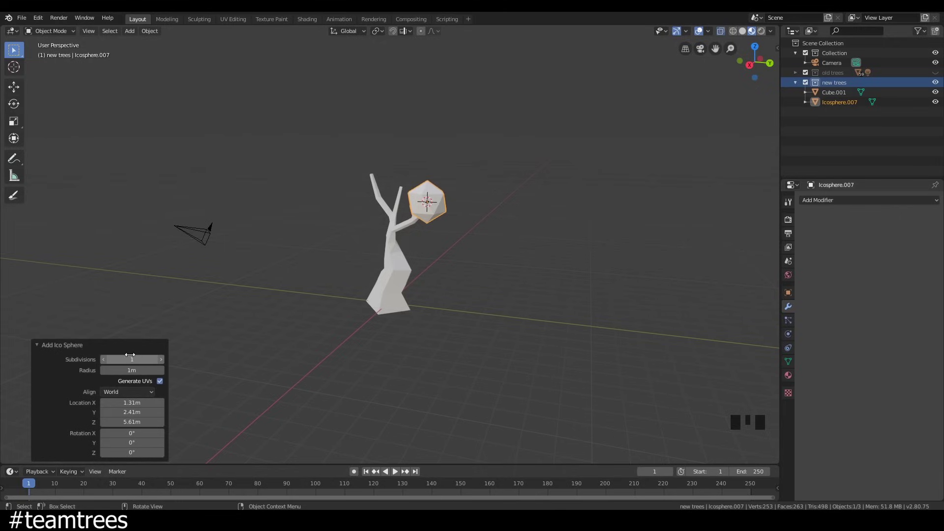
left_click_drag(465, 187, 491, 197)
Duplicate, move, rotate and scale icosphere copies into a foliage canopy.
key("g")
key("shift+d")
key("s")
key("r")
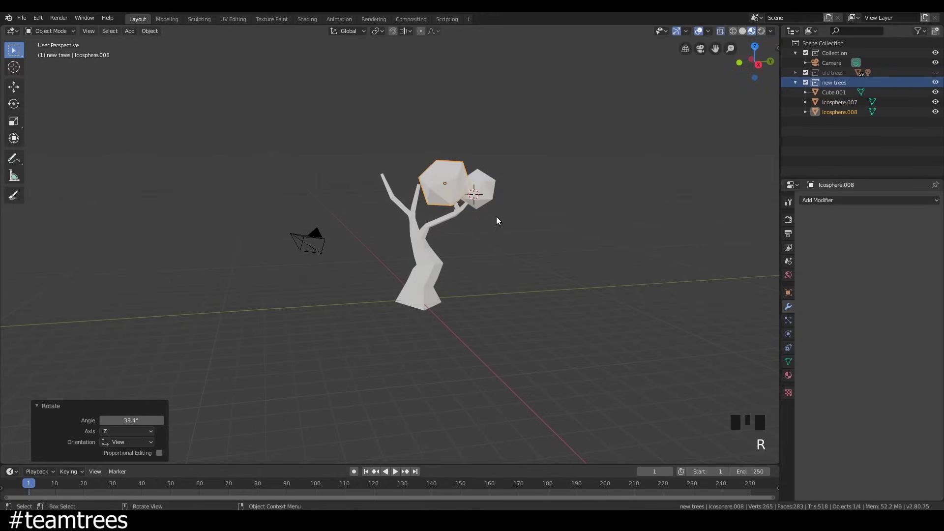
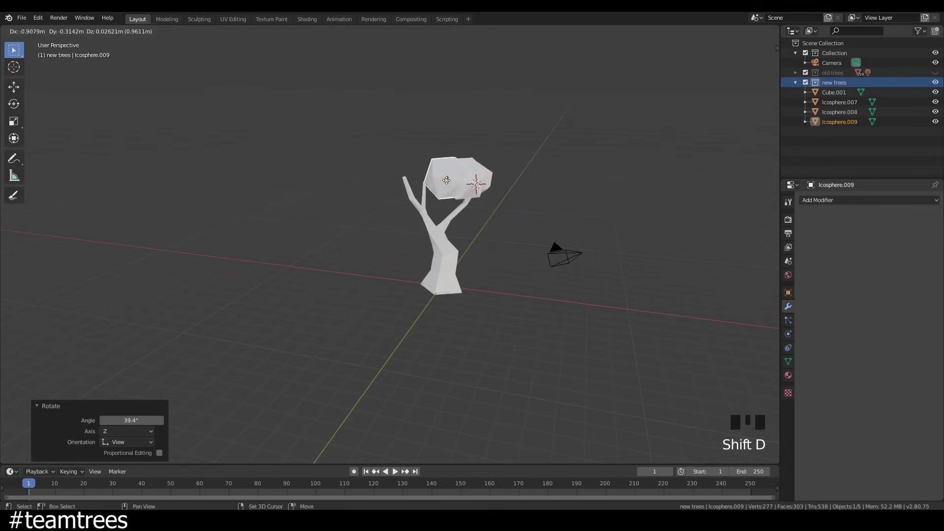
key("s")
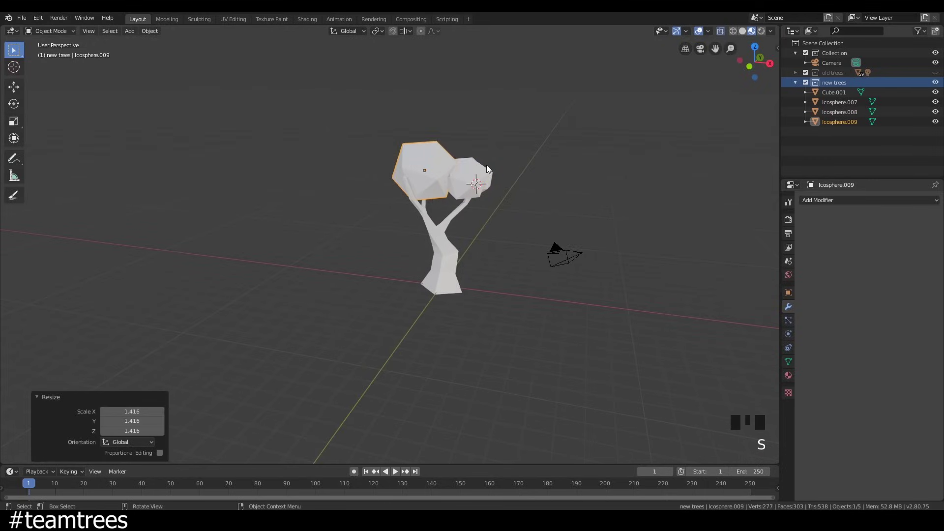
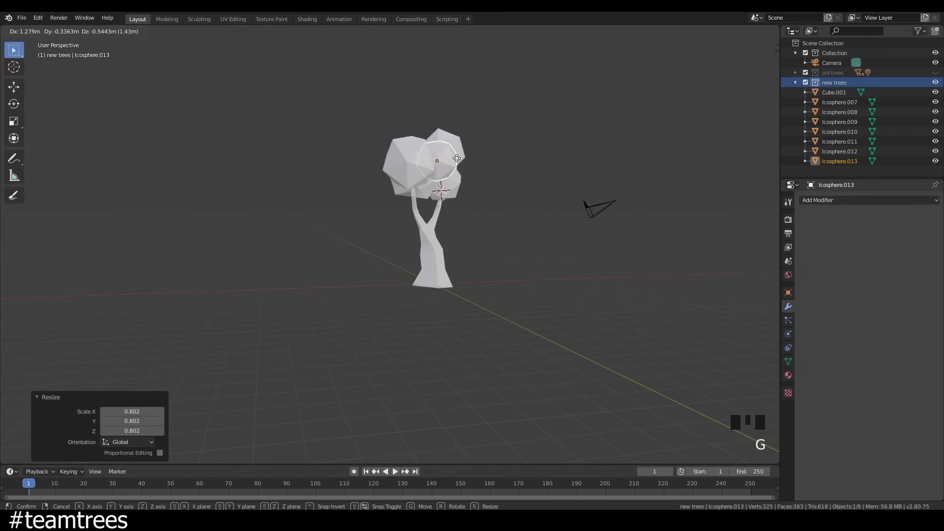
Select the whole tree, move it aside from the origin and reset the 3D cursor.
left_click_drag(526, 212, 408, 209)
scroll("up", 3)
left_click(358, 115)
key("g")
left_click_drag(391, 268, 464, 265)
scroll("down", 3)
left_click_drag(441, 265, 445, 268)
key("shift+s")
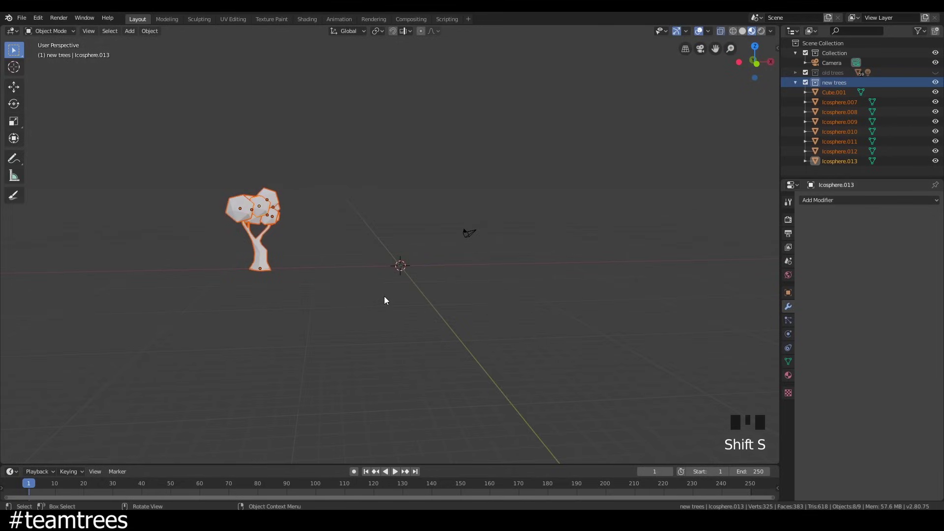
Add a six-sided cylinder and scale its top face down into a tapered trunk.
key("shift+a")
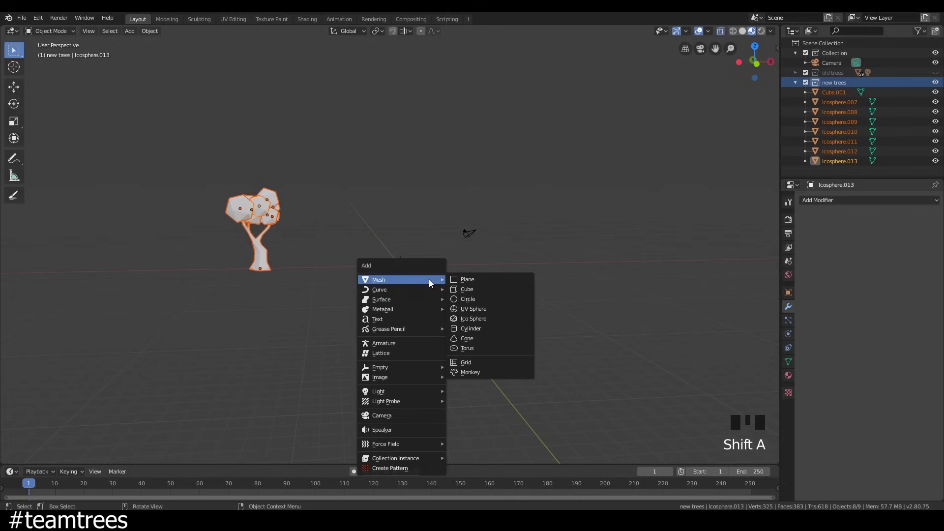
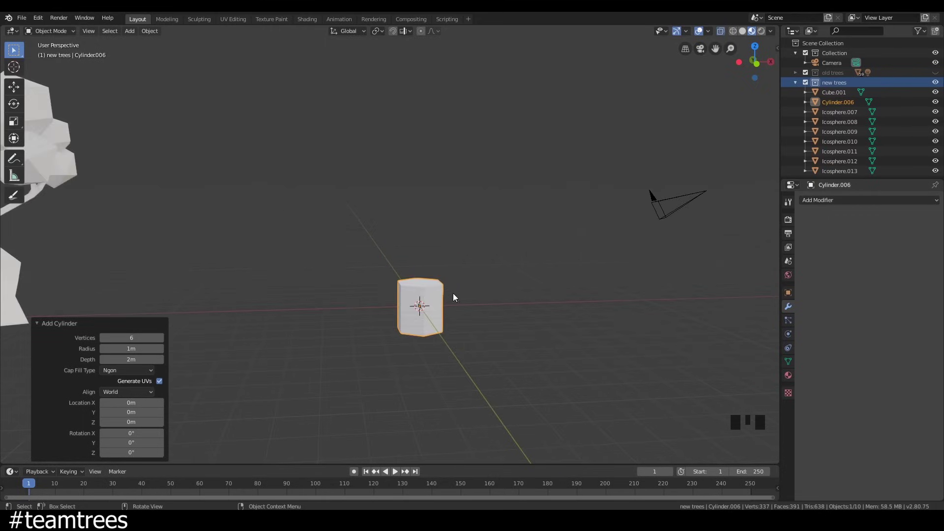
key("Tab")
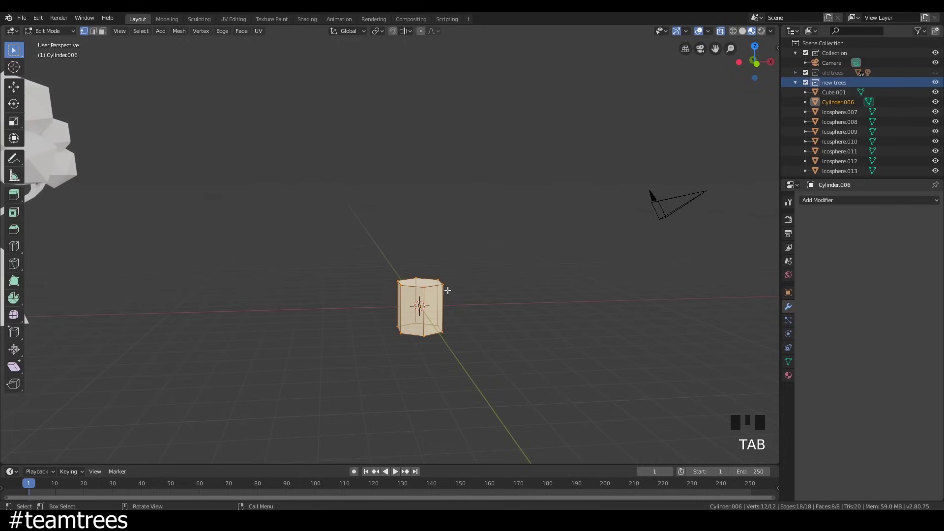
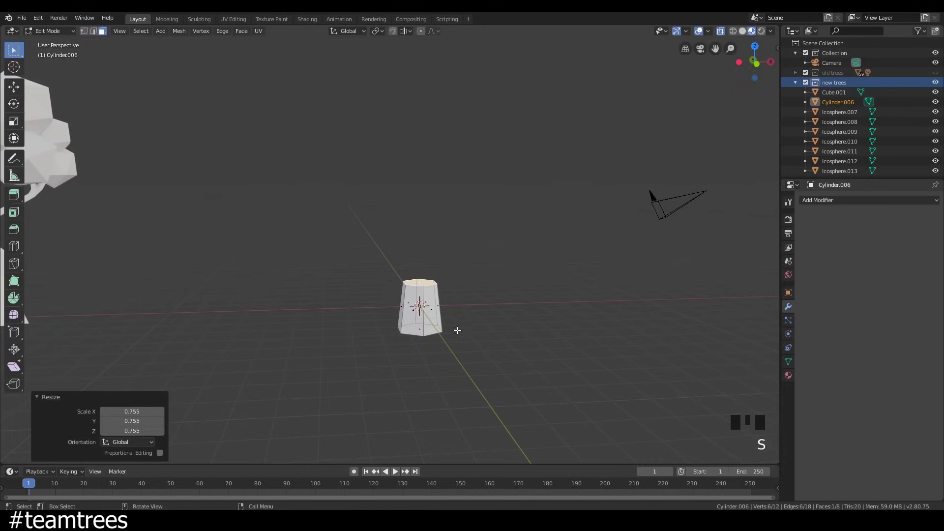
key("Tab")
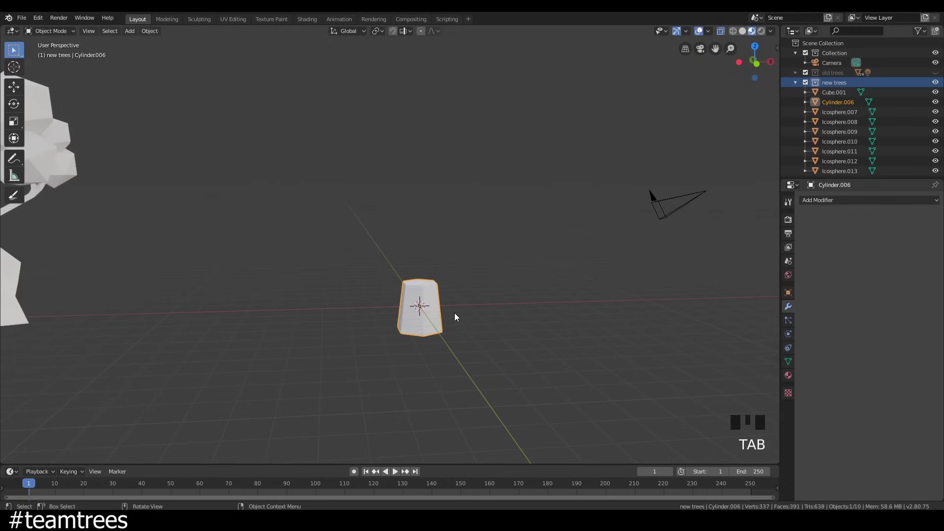
Duplicate the trunk, widen the copy into a foliage tier and lower it onto the trunk.
key("shift+d")
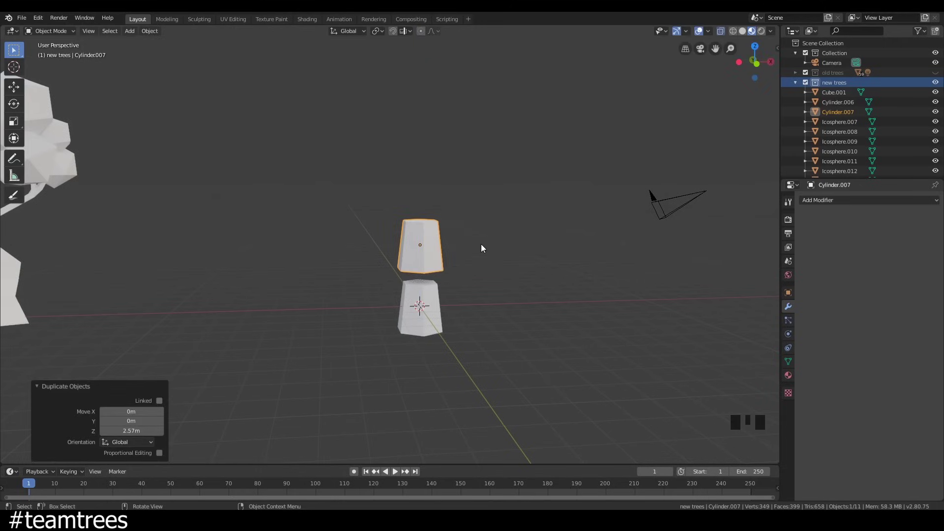
key("s")
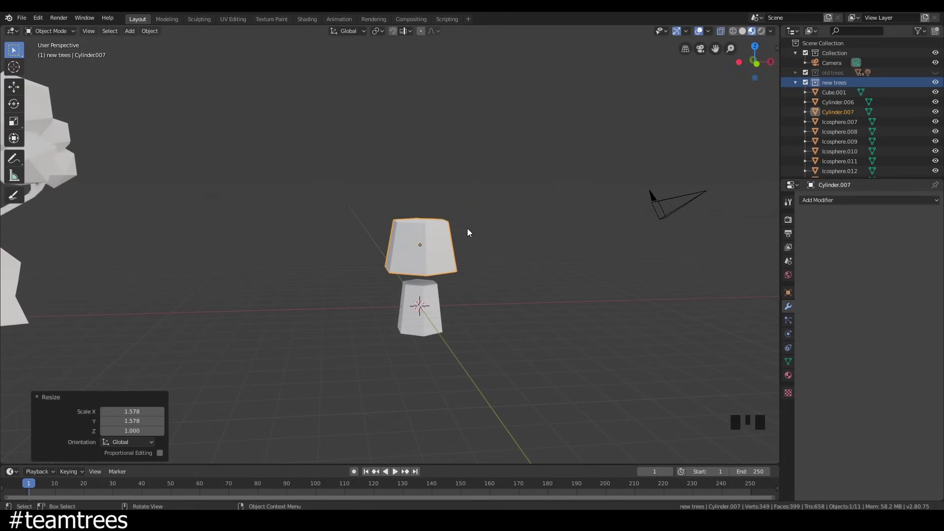
key("g")
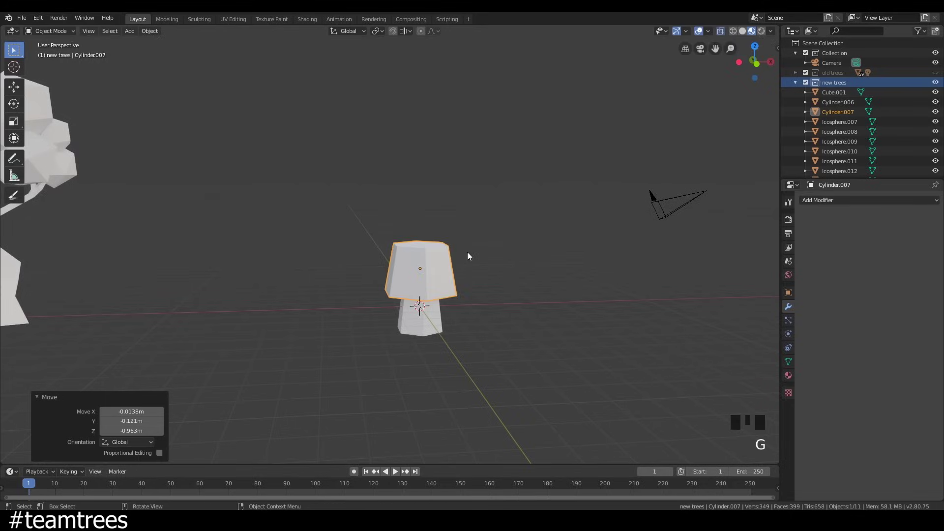
left_click_drag(470, 269, 461, 265)
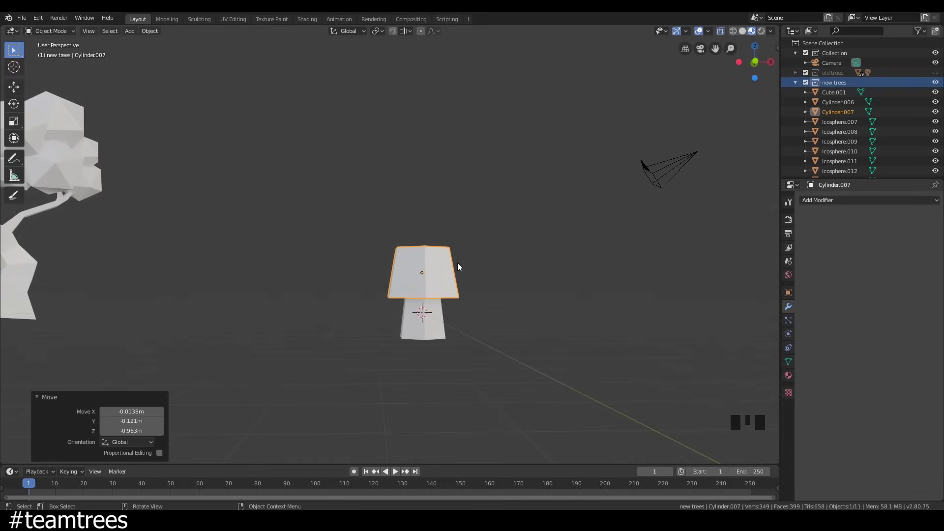
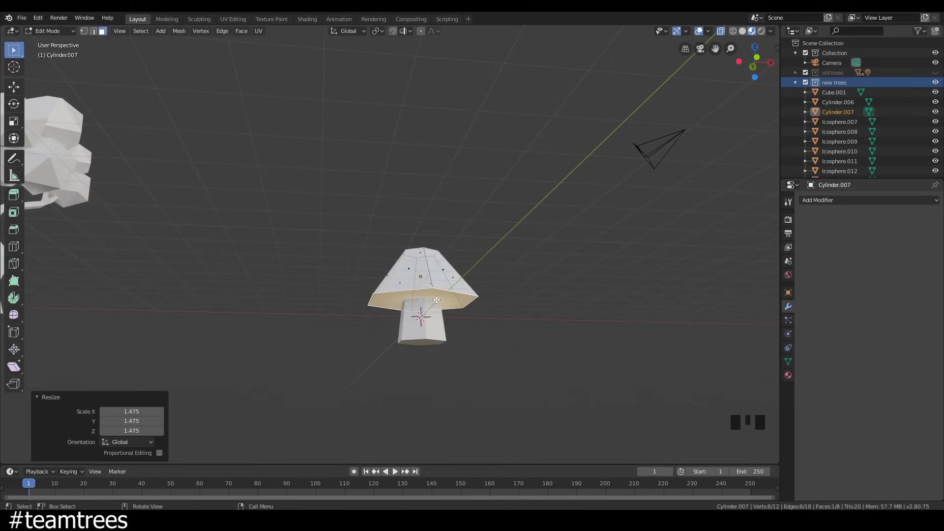
Inset, extrude and scale the tier's bottom face into a recessed underside.
key("i")
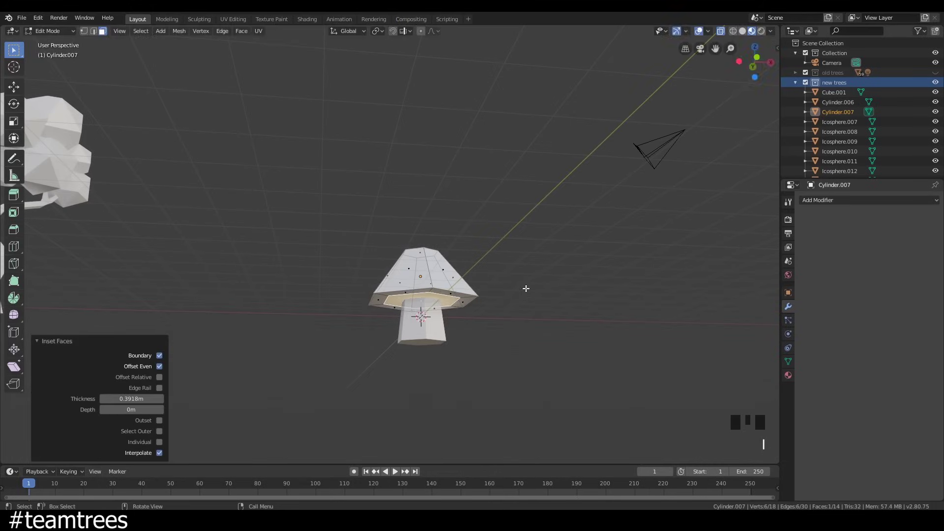
key("e")
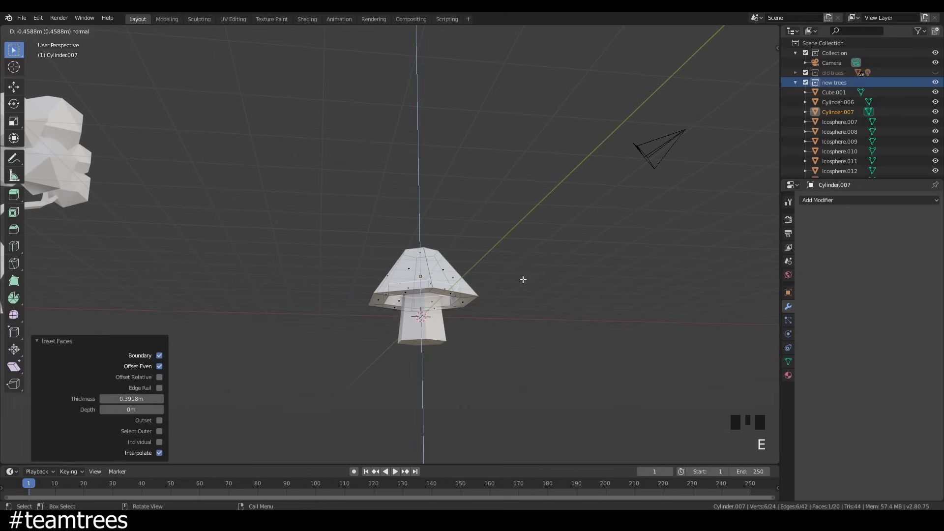
key("s")
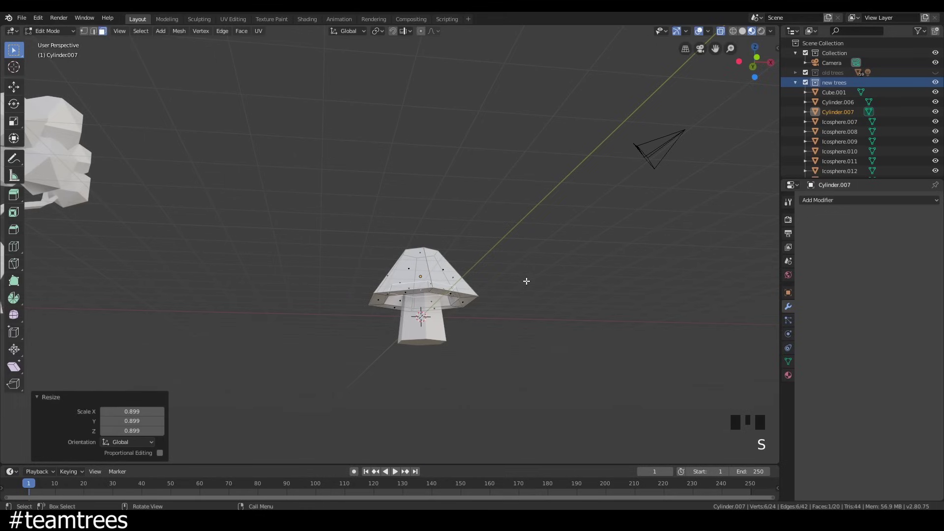
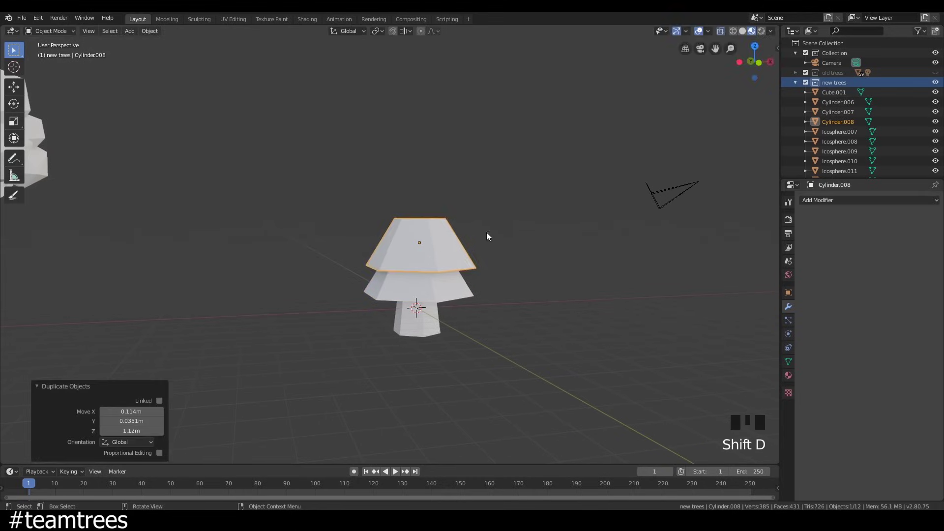
Duplicate the tier upward and shrink the copies to build the lower stacked levels.
key("r")
key("s")
left_click_drag(485, 246, 449, 233)
key("shift+d")
key("r")
key("g")
key("r")
key("g")
Add further tiers up the trunk, each smaller and flatter, seated on the one below.
left_click_drag(519, 241, 494, 245)
key("r")
key("g")
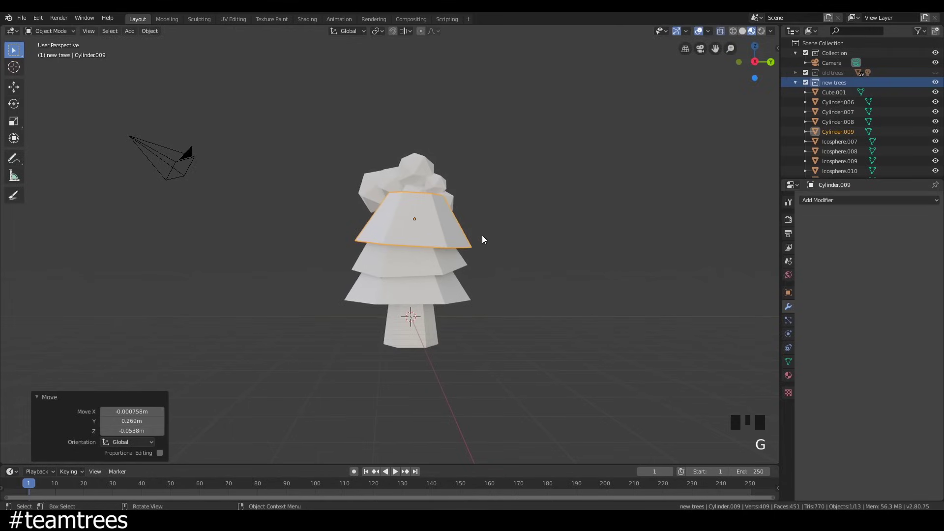
key("s")
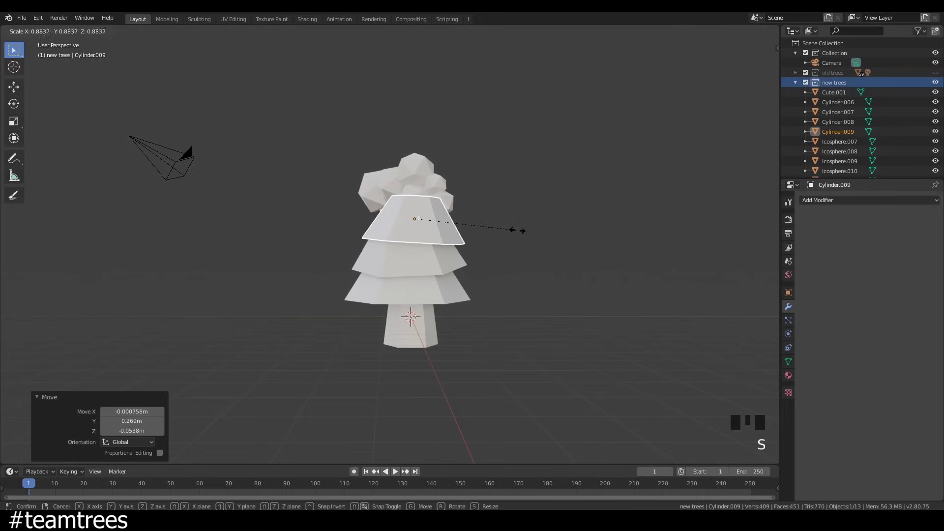
key("g")
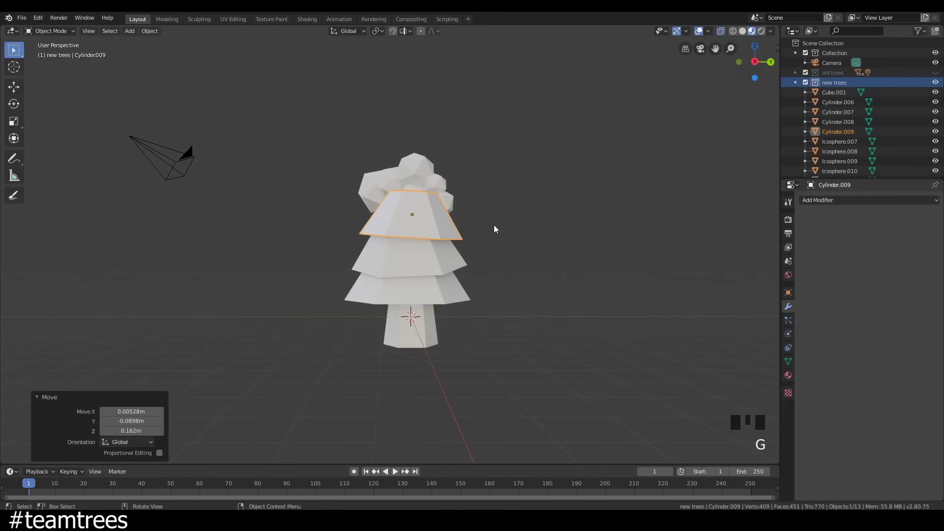
key("shift+d")
key("s")
left_click_drag(447, 218, 525, 210)
key("f")
key("r")
left_click_drag(517, 209, 478, 192)
Place a stretched top tier and a small pointed tip tier to finish the stack.
key("g")
left_click_drag(481, 201, 488, 199)
key("s")
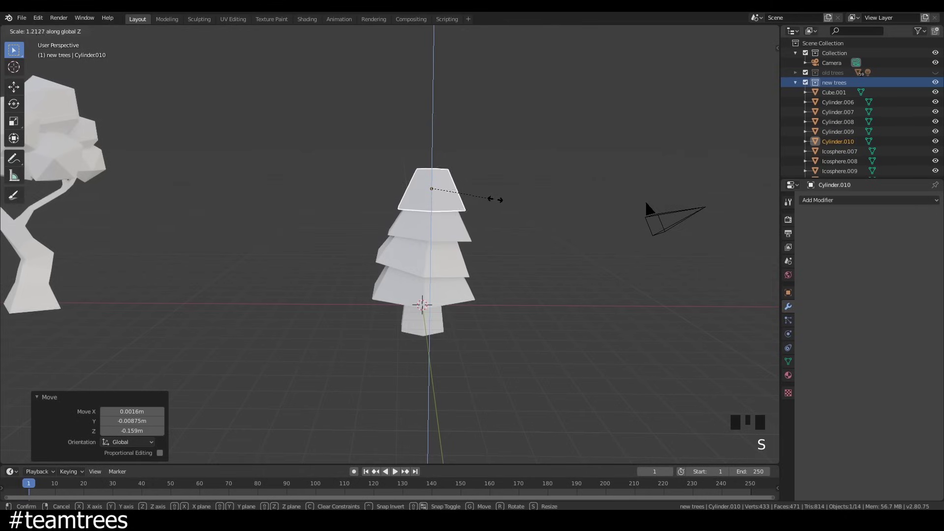
left_click_drag(472, 208, 462, 187)
key("shift+d")
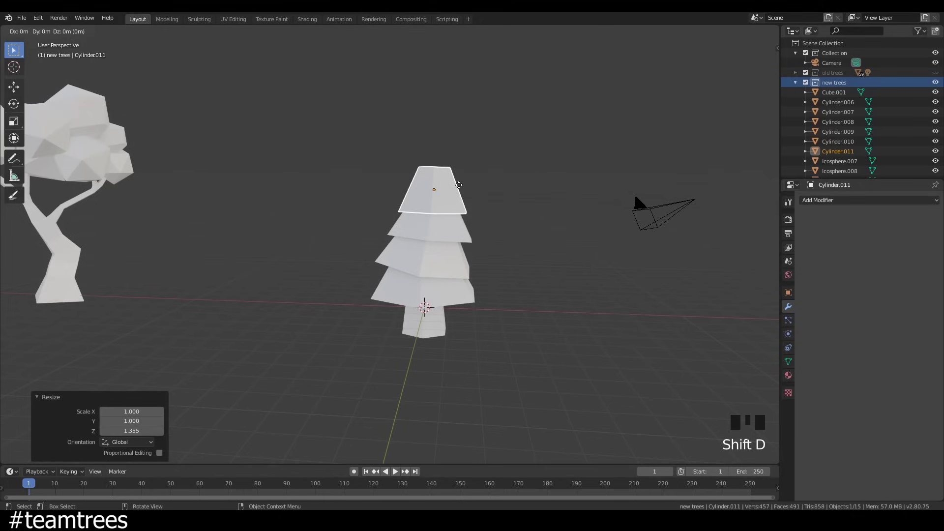
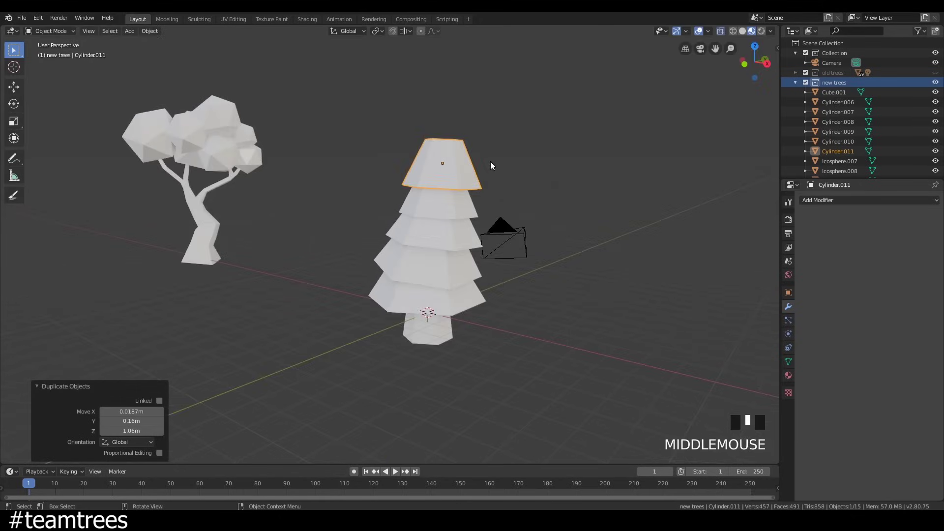
key("s")
key("s")
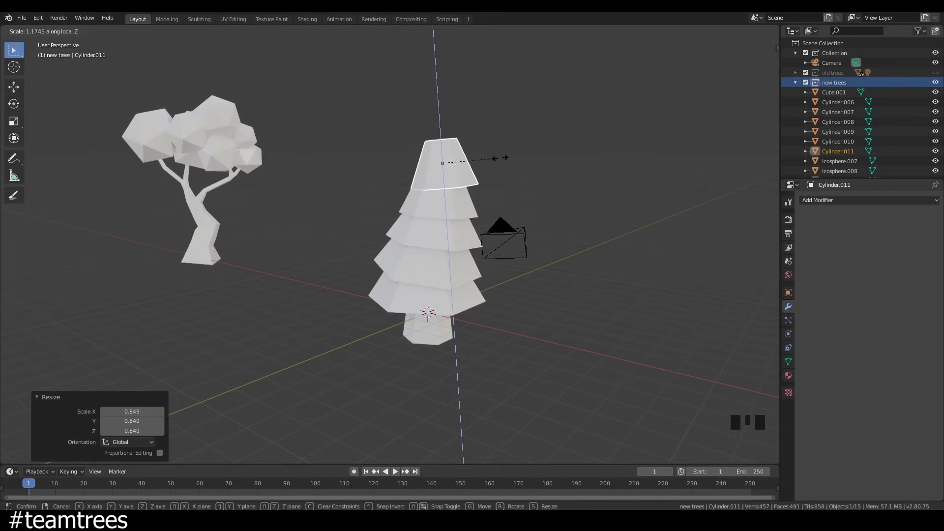
left_click_drag(481, 189, 499, 181)
key("g")
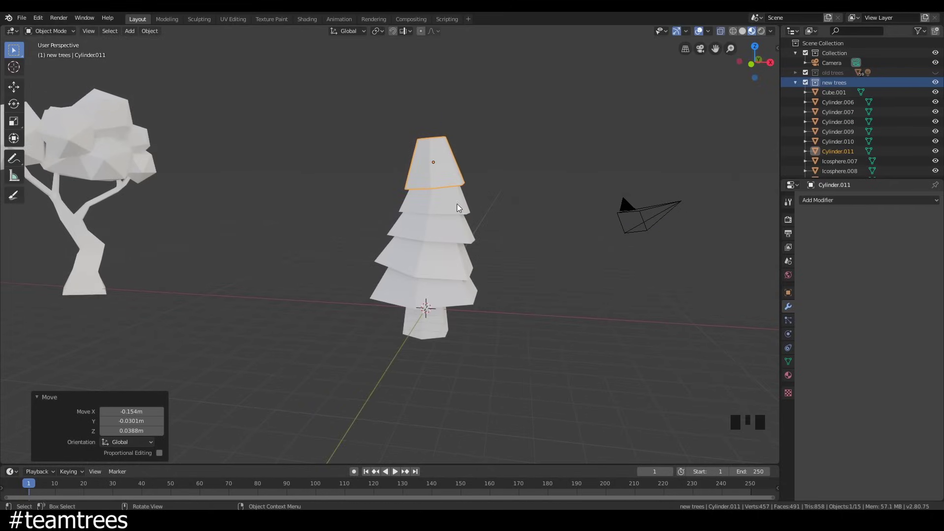
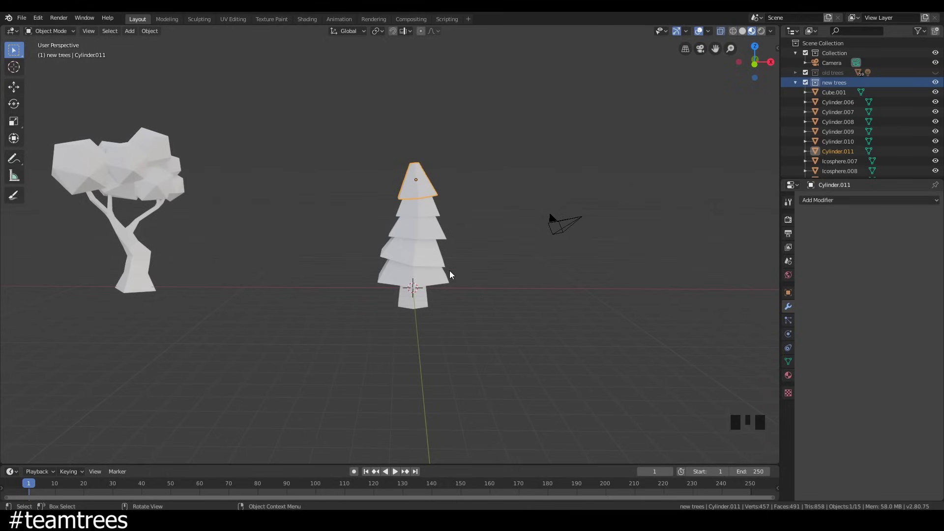
Edit the second foliage tier and add a loop cut around it.
scroll("up", 3)
left_click(450, 273)
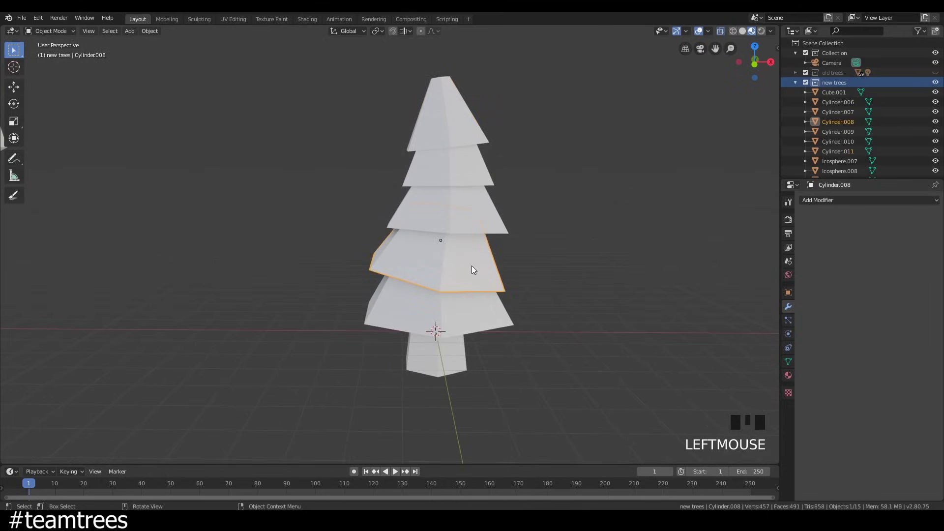
key("Tab")
middle_click(440, 278)
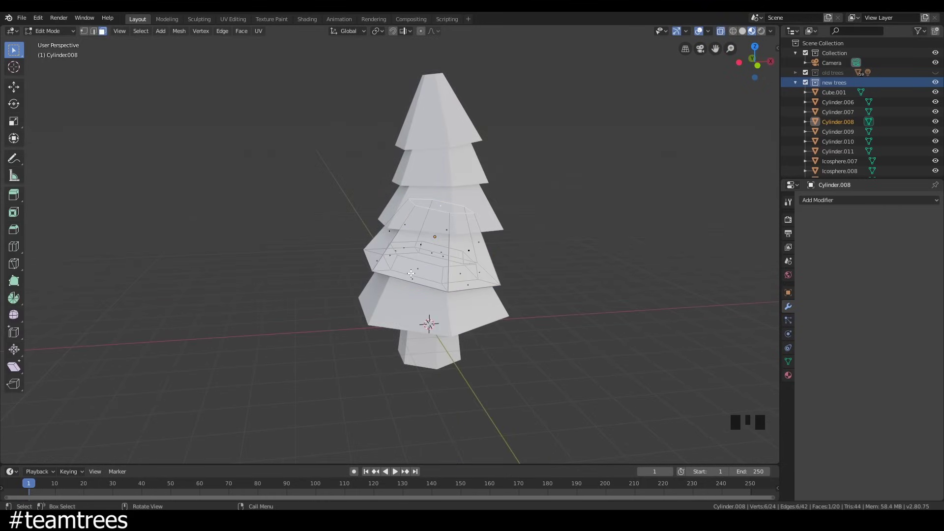
key("ctrl+r")
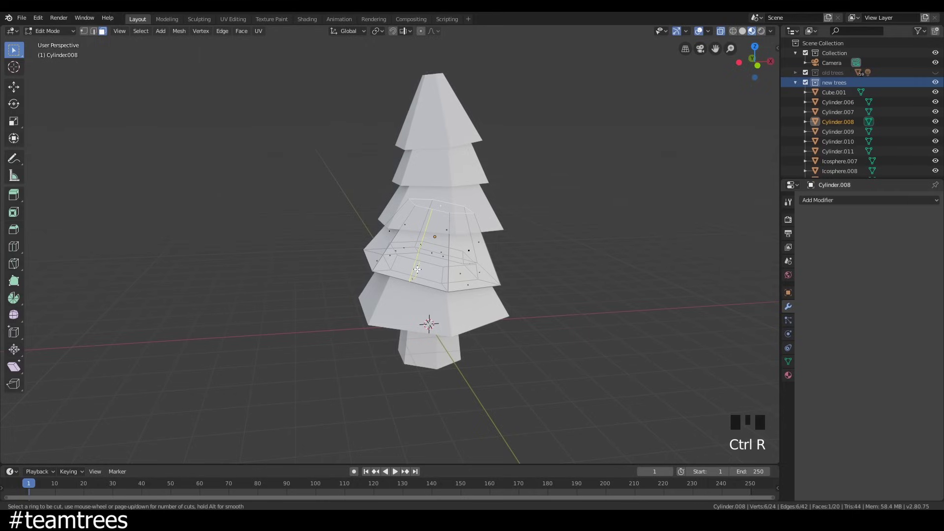
left_click_drag(421, 271, 415, 270)
left_click(416, 270)
Grab the tier's edge vertices and push them off-level so it tilts.
middle_click(417, 271)
left_click(412, 262)
left_click_drag(420, 261, 412, 267)
key("g")
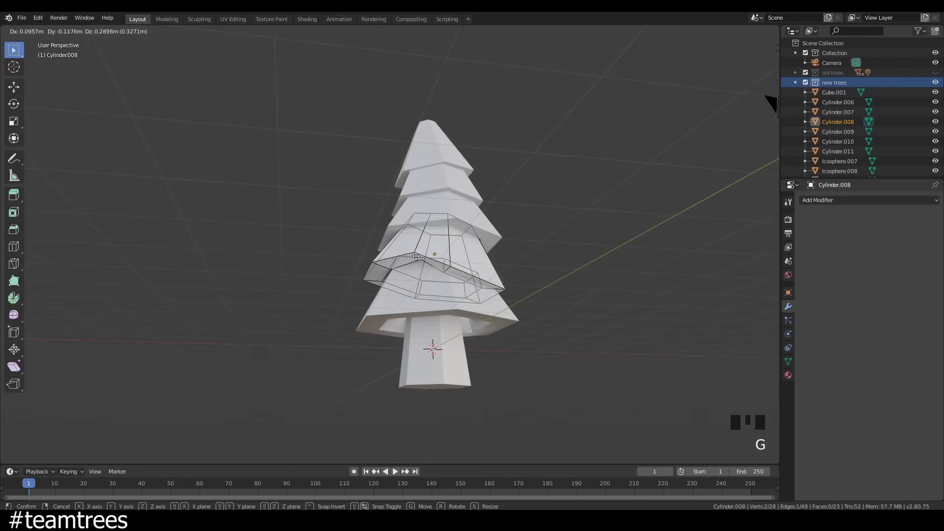
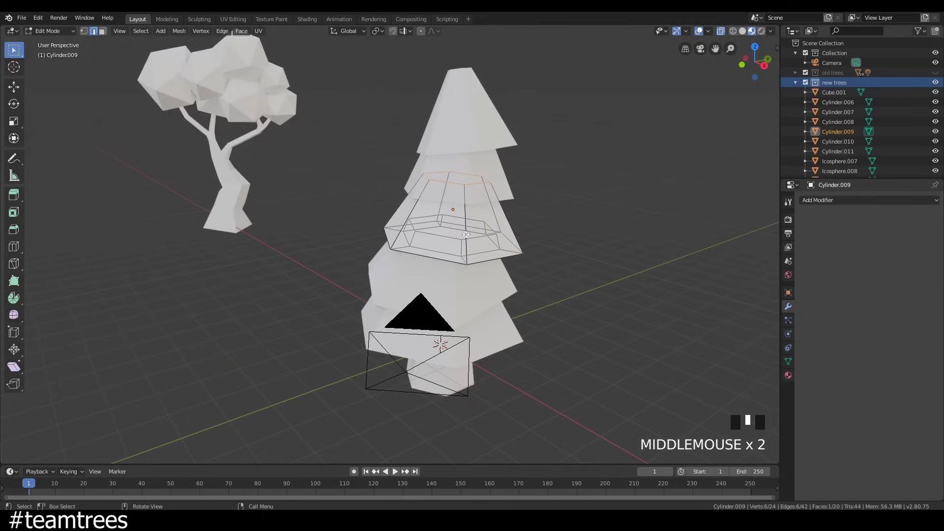
Add a loop cut to the next tier and move its vertices to tilt it unevenly.
key("ctrl+r")
left_click_drag(453, 241, 472, 225)
left_click(472, 225)
key("g")
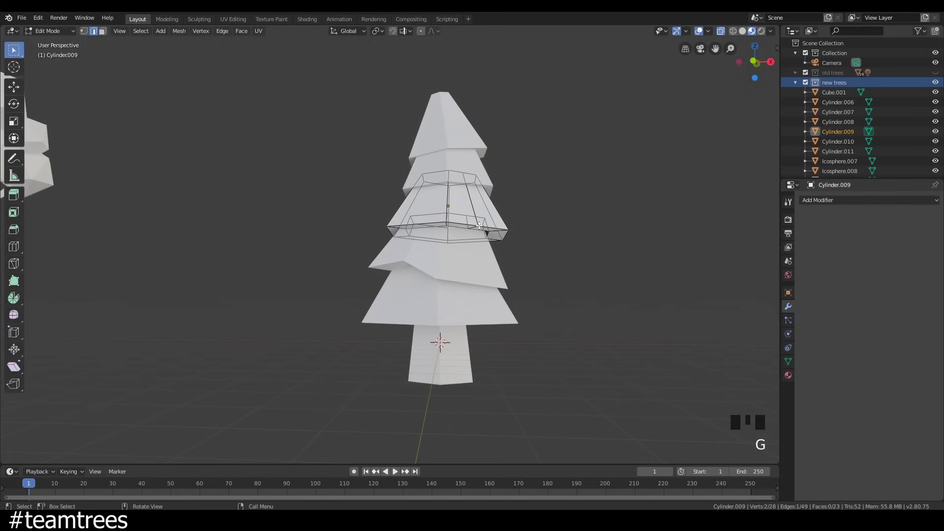
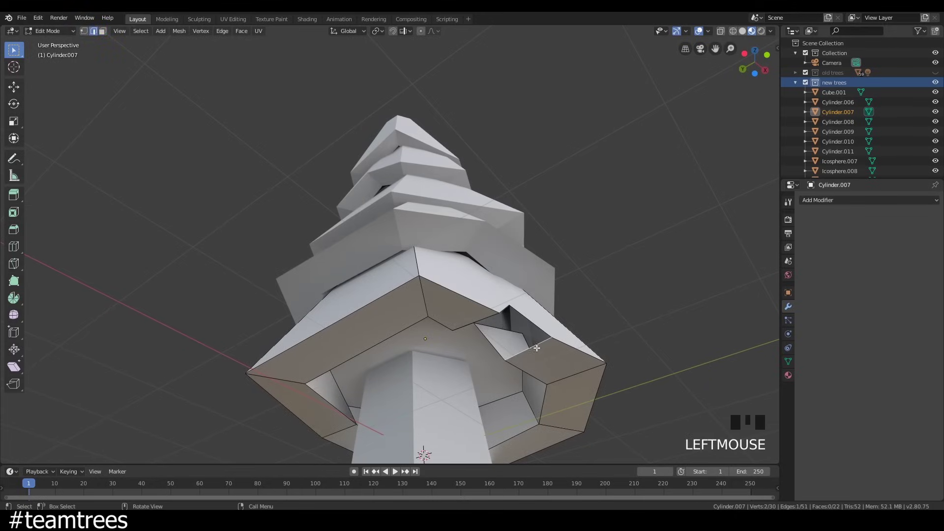
Pull a rim vertex of the lowest tier inward to form a notch.
key("f")
left_click_drag(508, 331, 425, 298)
key("f")
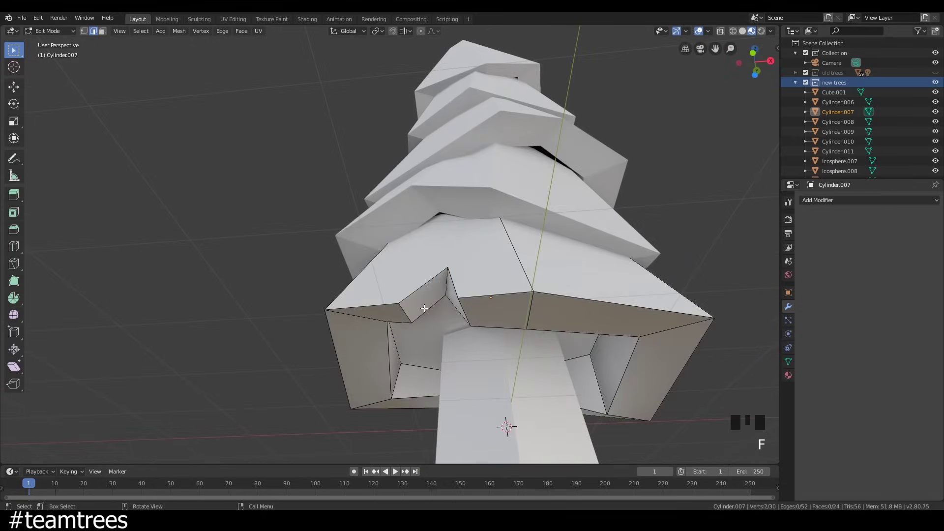
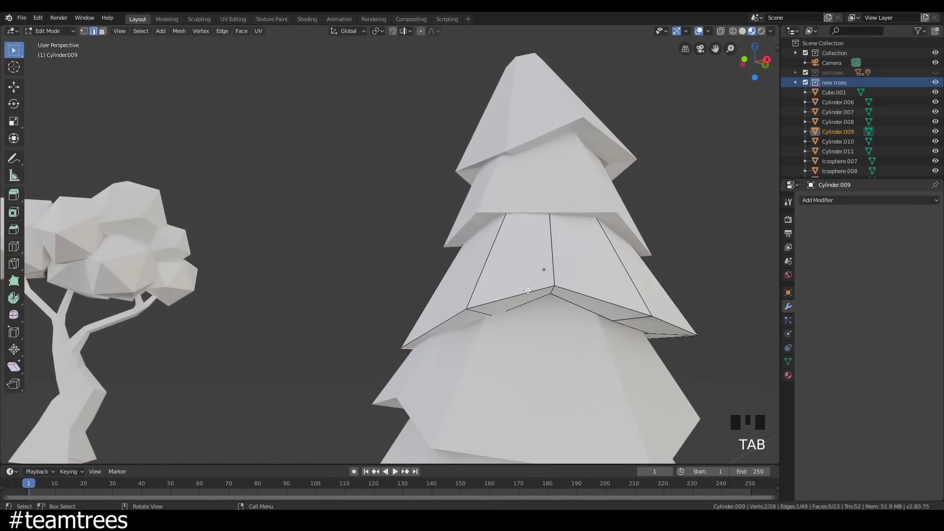
Knife-cut a triangle into the isolated tier's rim, undoing a first attempt, and select its points.
key("k")
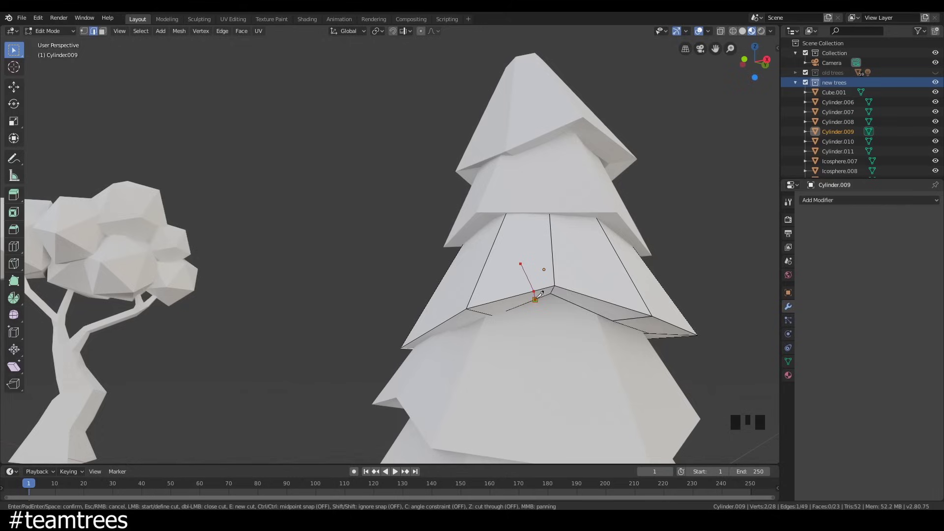
key("ctrl+z")
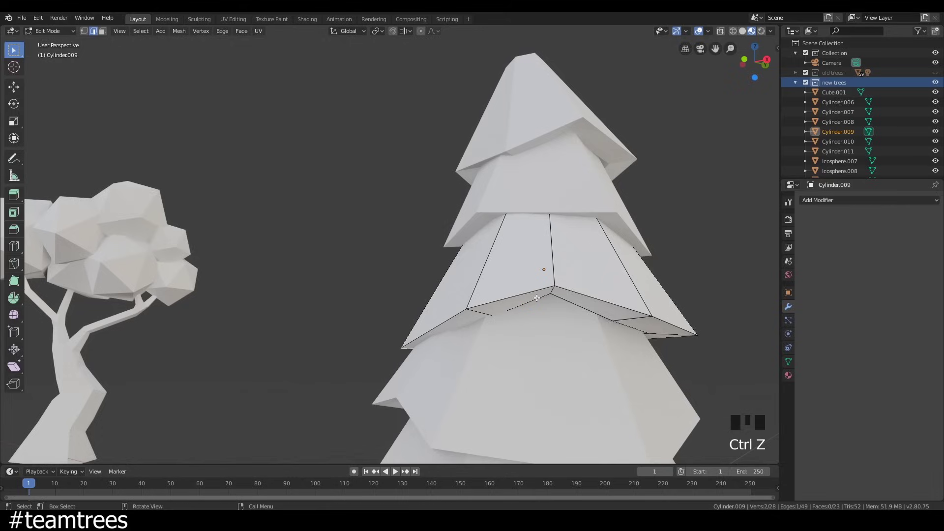
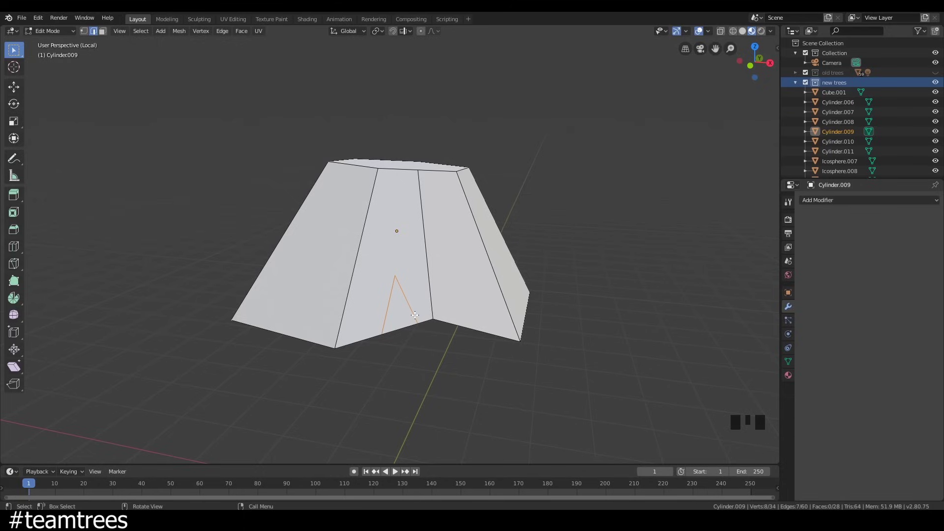
key("3")
left_click(402, 312)
left_click_drag(404, 317, 403, 189)
left_click(403, 190)
Push the notch point up into the tier from below, then leave edit mode to view the whole tree.
left_click_drag(410, 188, 460, 175)
left_click(460, 176)
key("Delete")
left_click_drag(495, 170, 434, 231)
key("f")
left_click_drag(433, 231, 344, 238)
key("f")
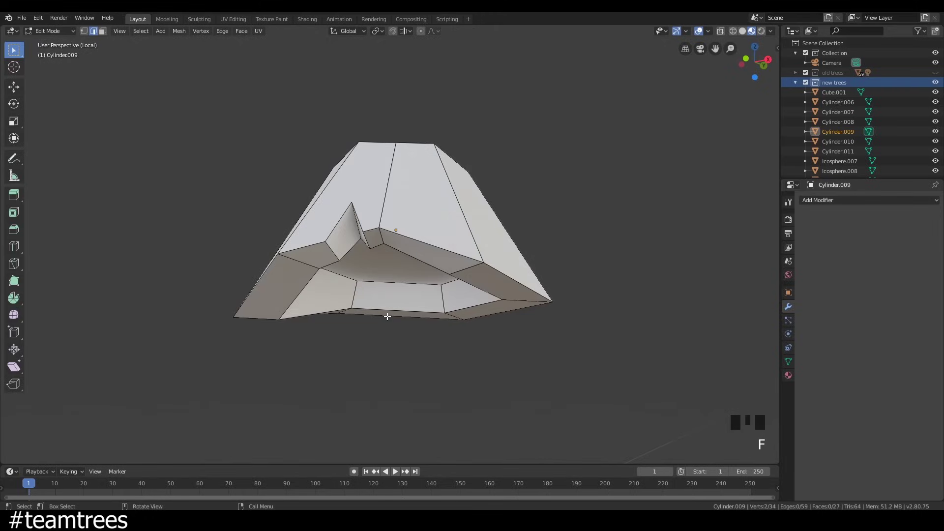
middle_click(395, 272)
Slim the pine trunk by scaling it narrower while keeping its height.
key("Tab")
left_click_drag(468, 323, 442, 282)
key("s")
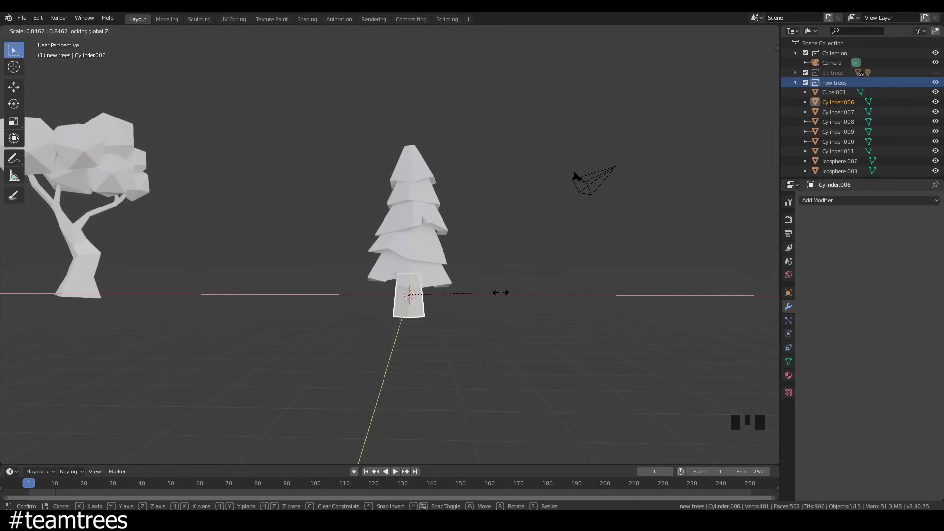
left_click_drag(487, 308, 425, 303)
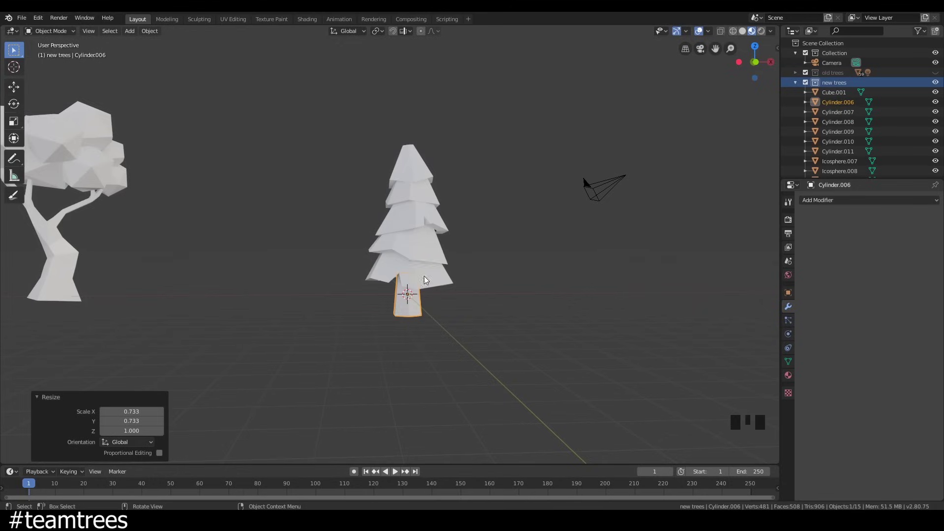
key("Tab")
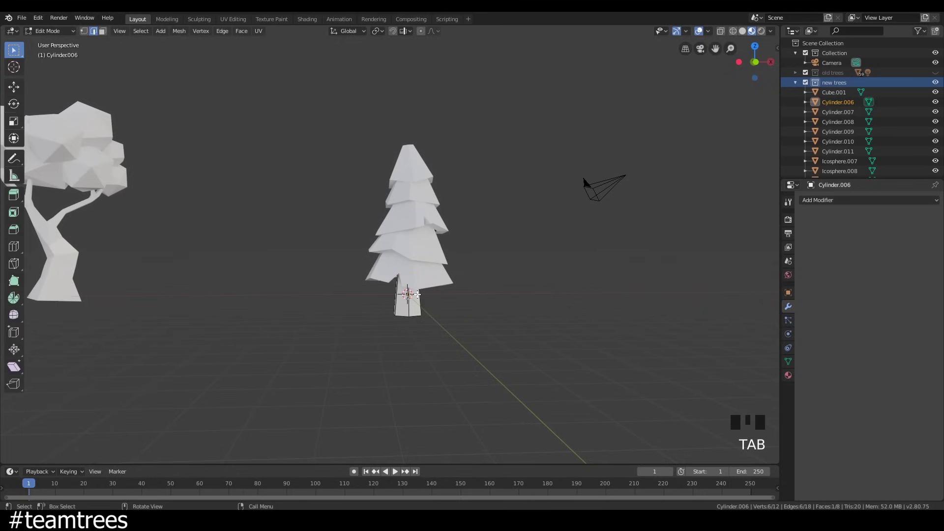
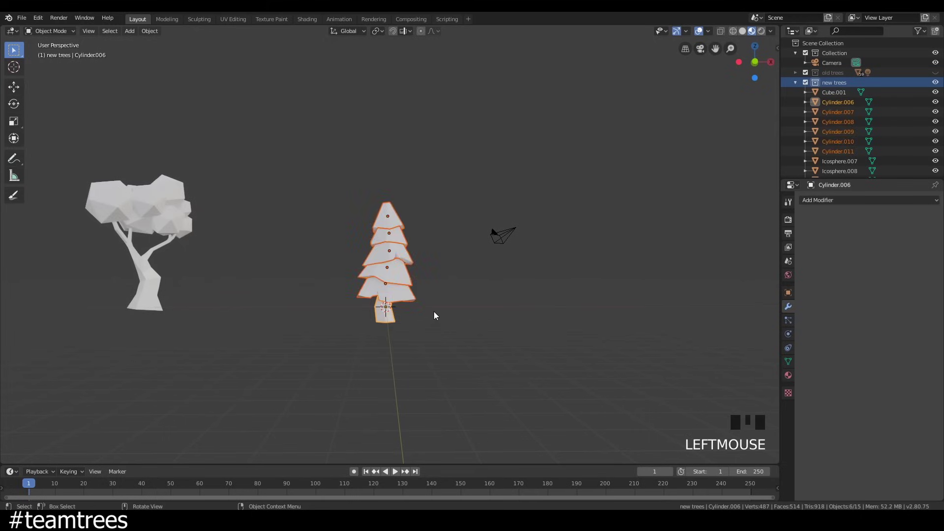
Move the whole pine tree left beside the leafy tree and set it on the ground in front view.
key("g")
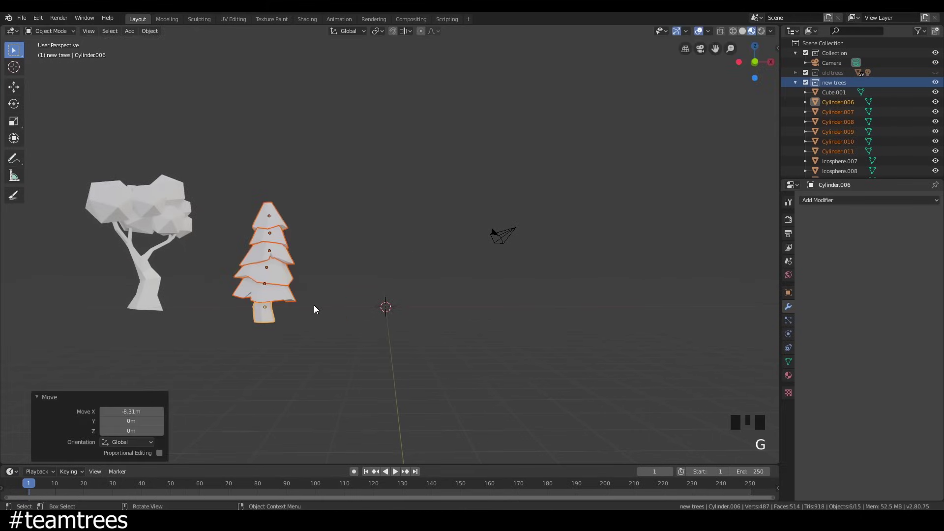
key("KP_1")
key("g")
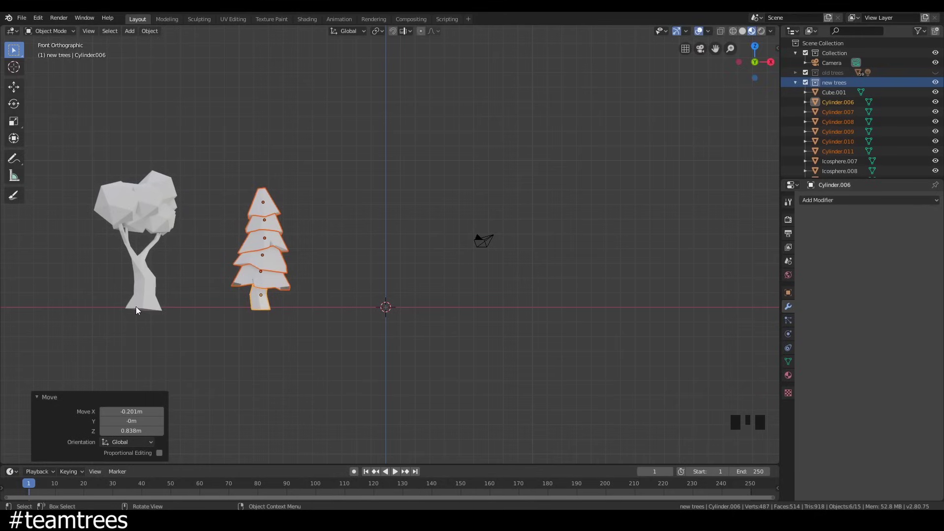
Add a cylinder at the origin and shape it into a tall, thin pole standing on the ground.
key("shift+a")
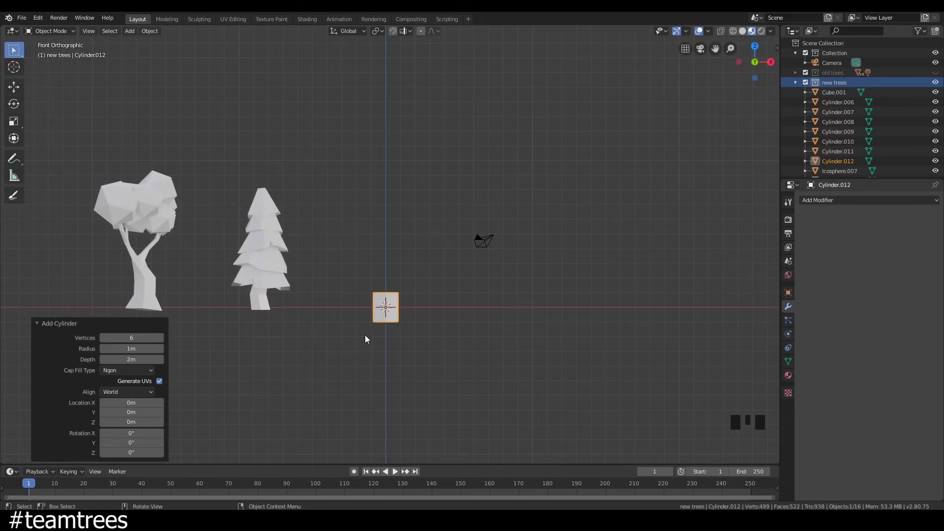
key("s")
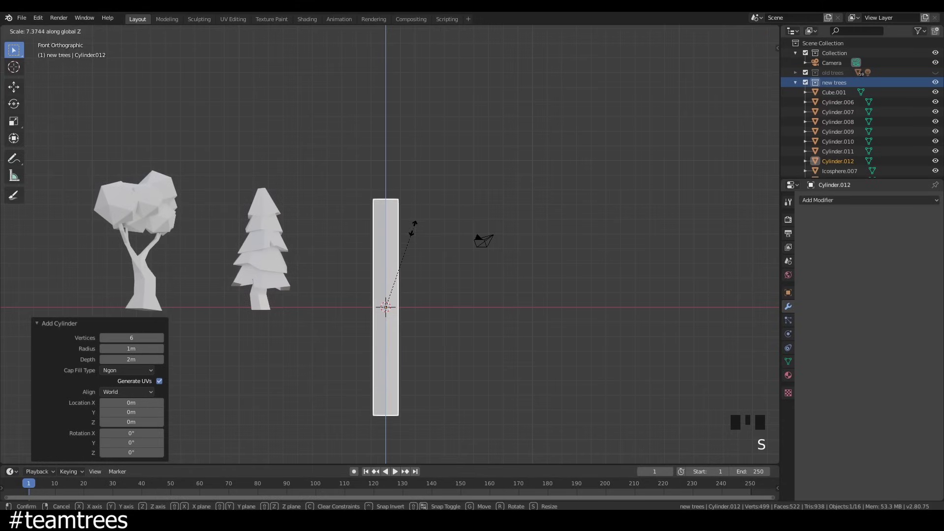
key("g")
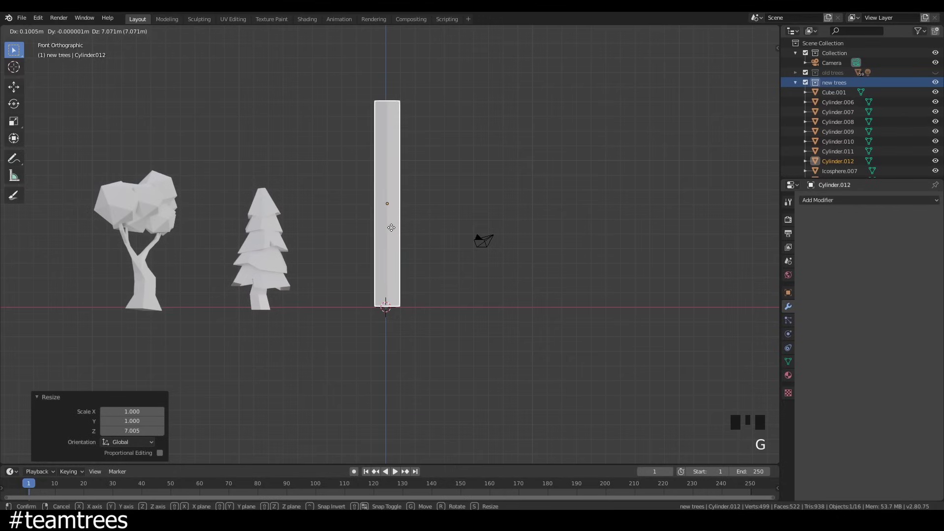
key("s")
key("g")
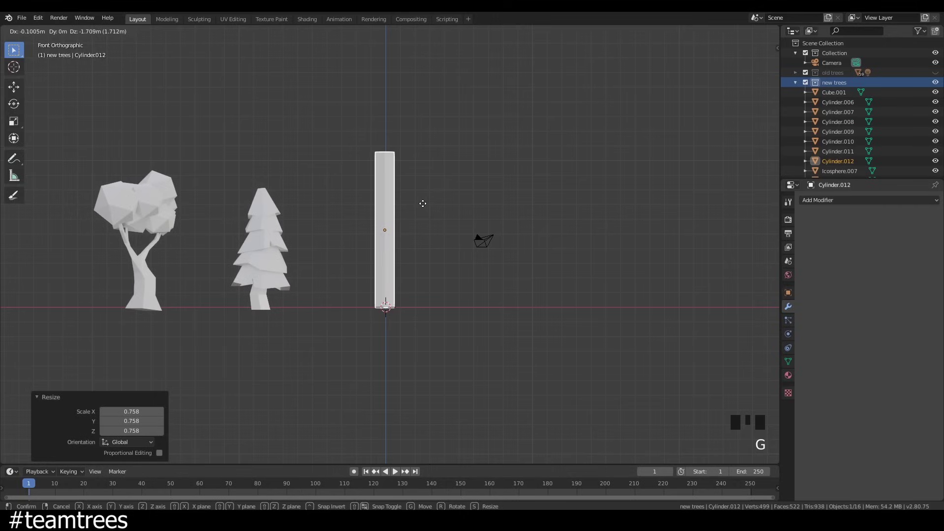
key("s")
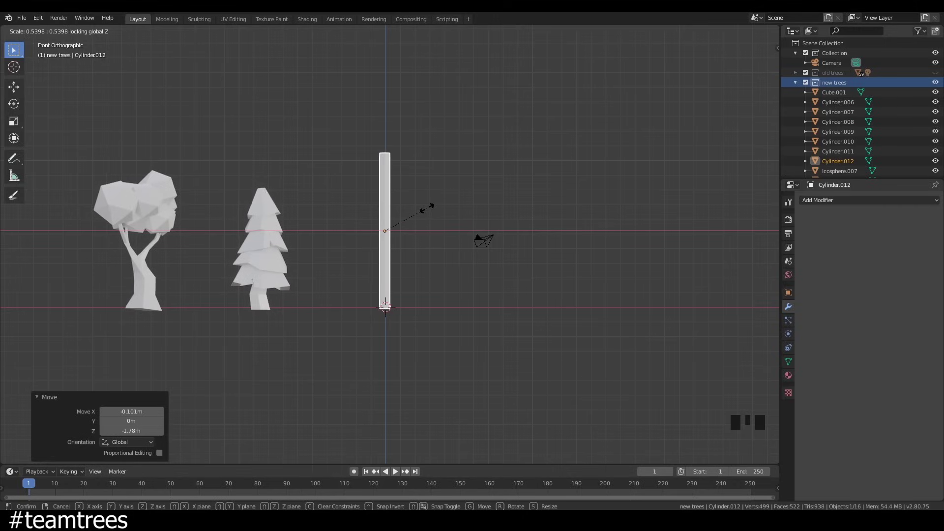
Add edge loops around the pole and taper its top ring to a sharp point.
scroll("up", 3)
left_click_drag(404, 245, 385, 247)
key("Tab")
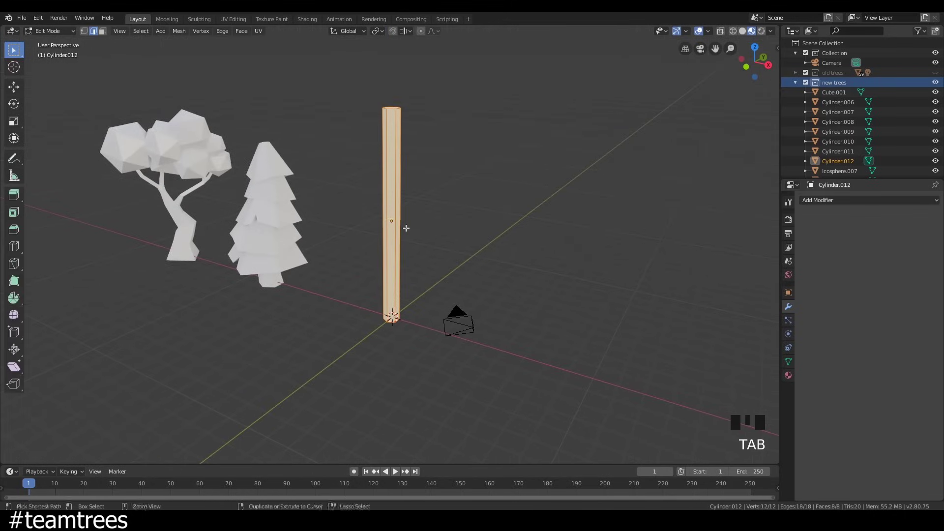
key("ctrl+r")
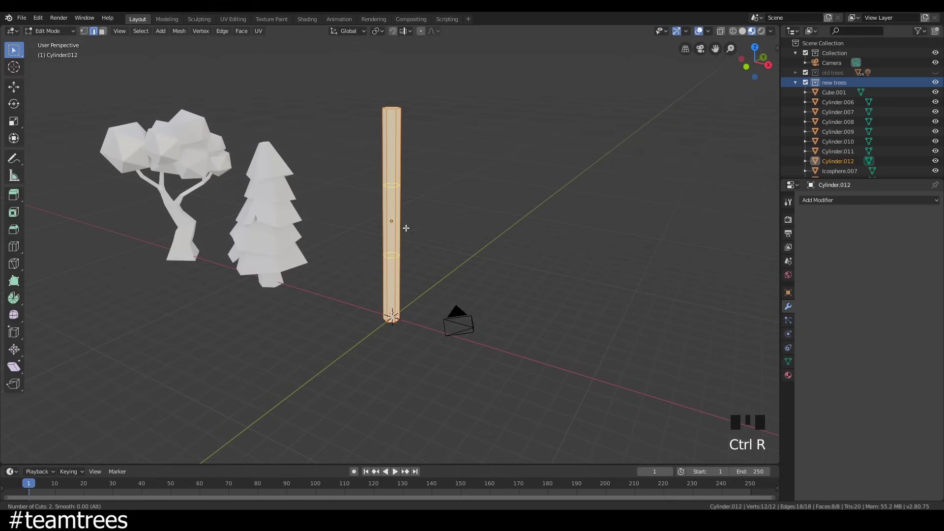
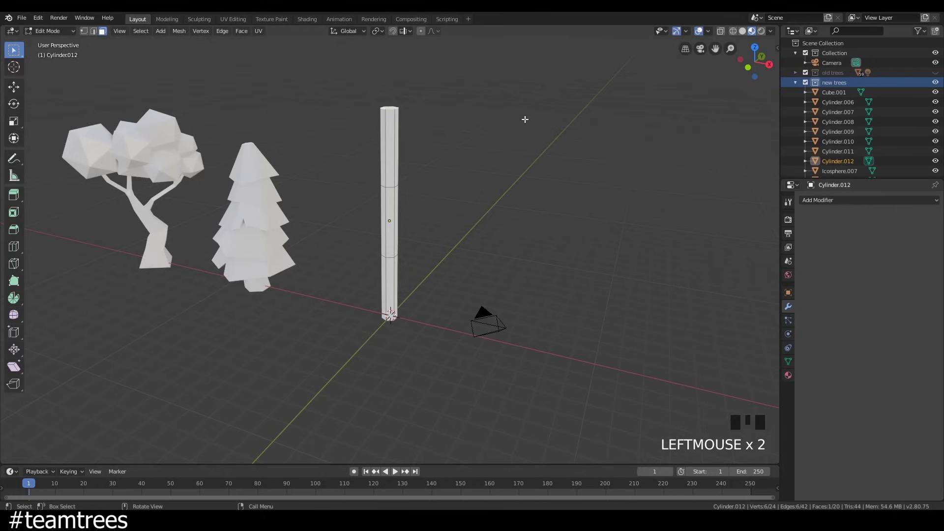
key("s")
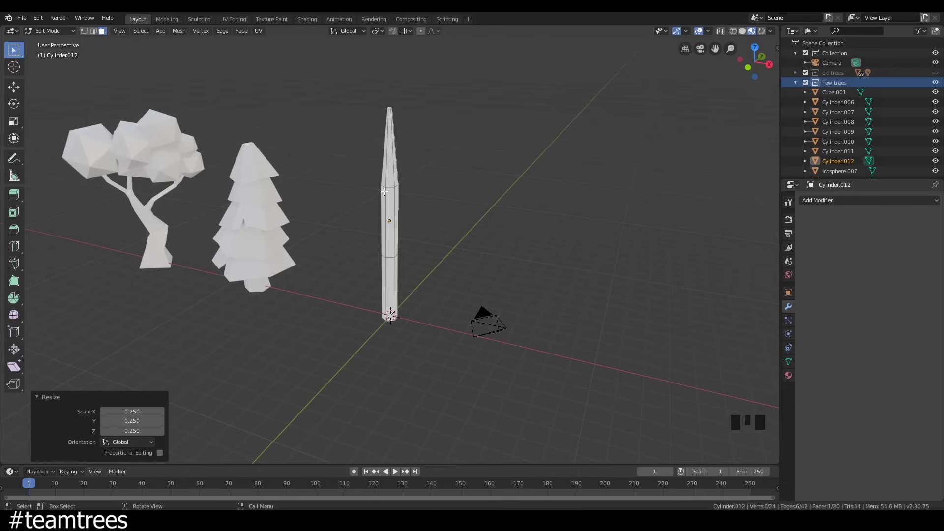
key("2")
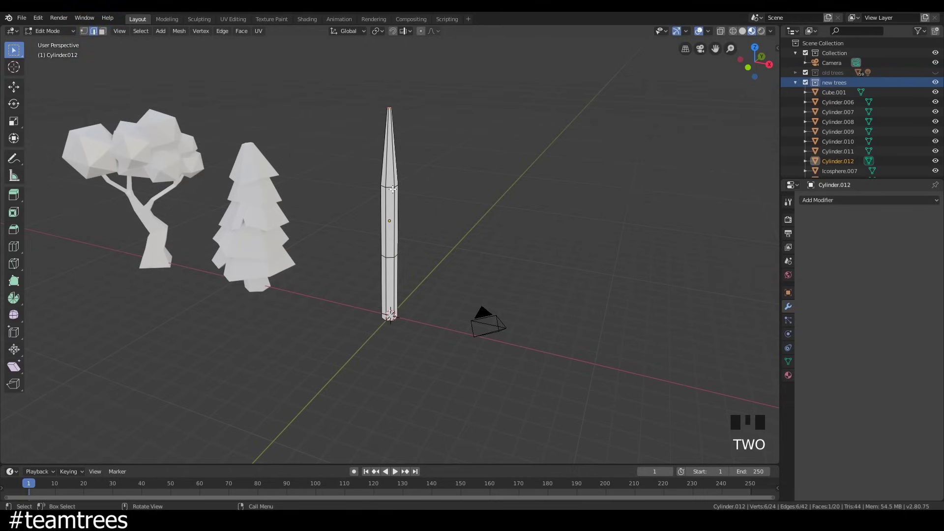
left_click(390, 186)
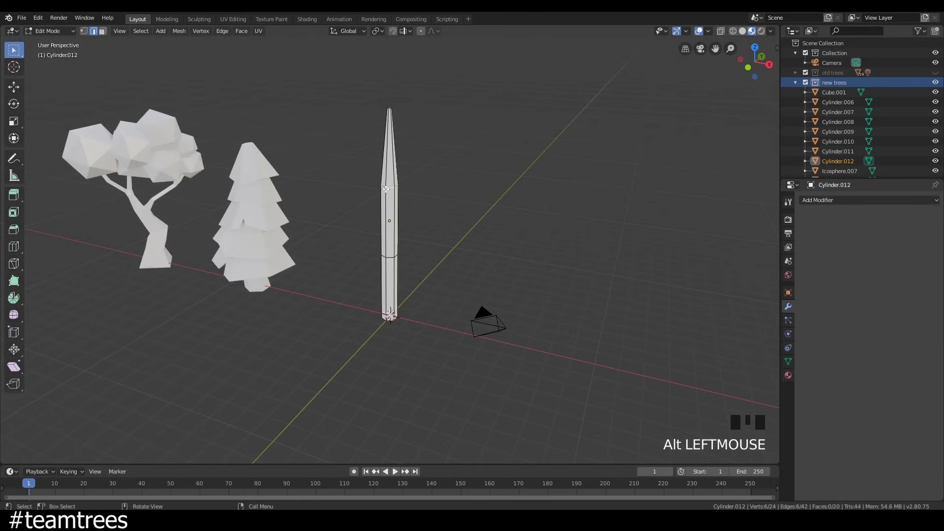
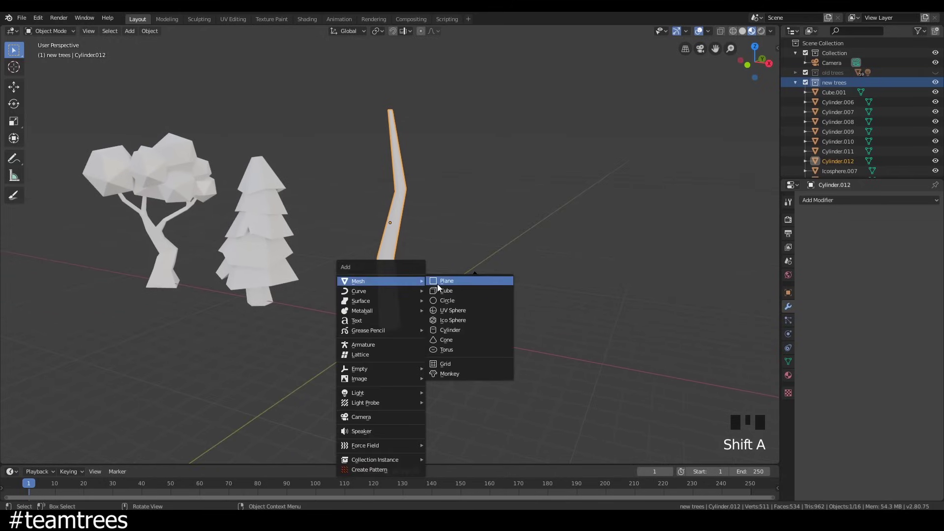
Add a flat plane beside the trunk and narrow it into a branch strip.
left_click_drag(434, 294, 410, 317)
scroll("up", 3)
key("s")
left_click_drag(345, 354, 394, 314)
key("g")
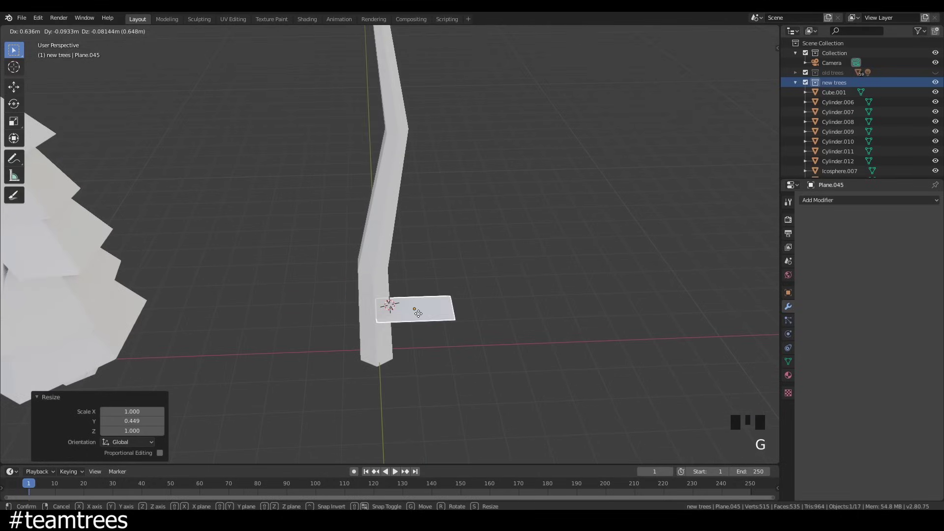
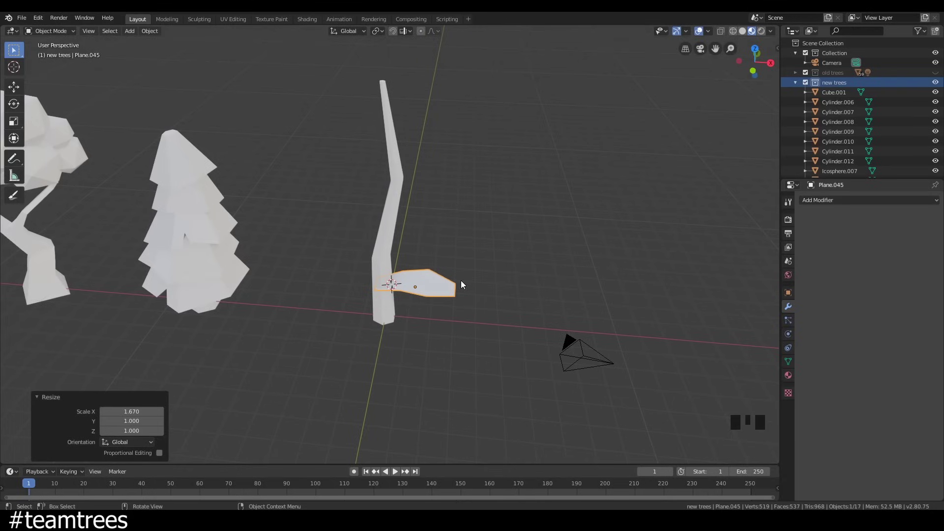
Stretch the branch plane along X and slide it outward so it juts from the trunk.
key("s")
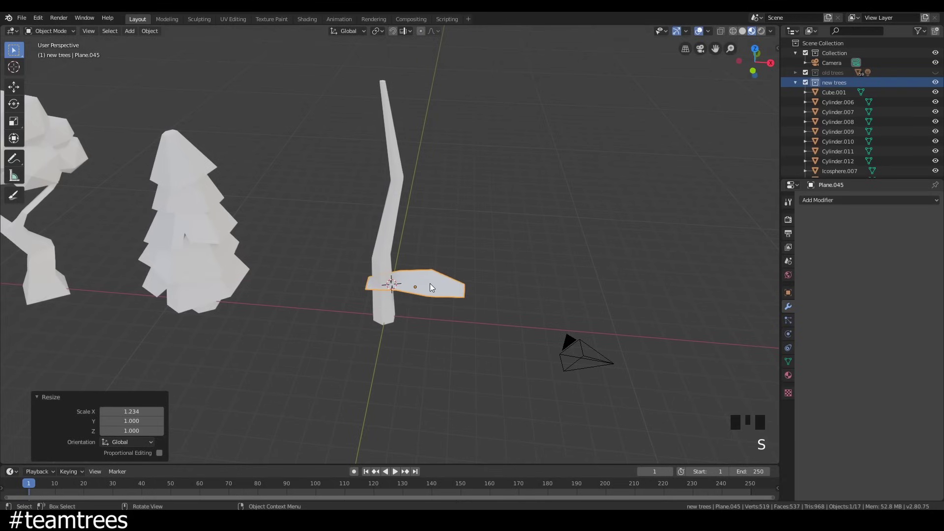
key("g")
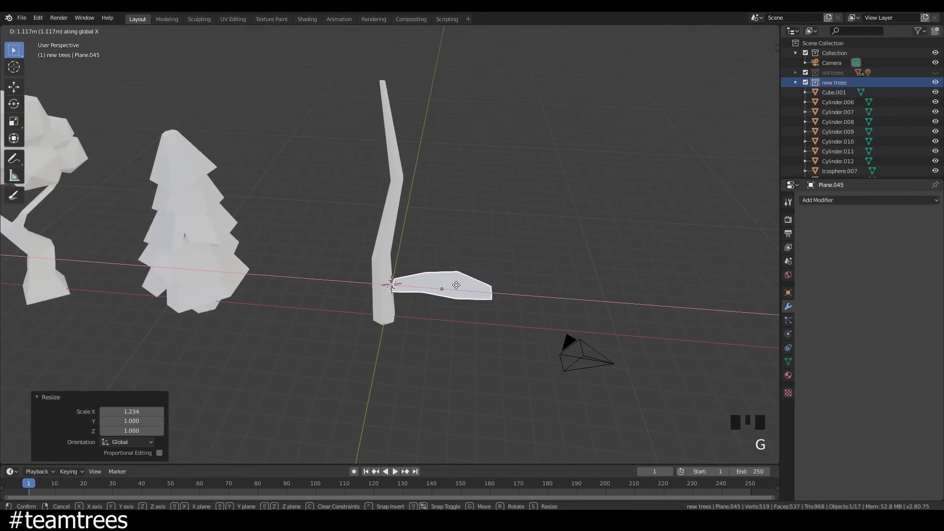
Add loop cuts across the branch plane to split it into several segments.
left_click_drag(411, 306, 391, 282)
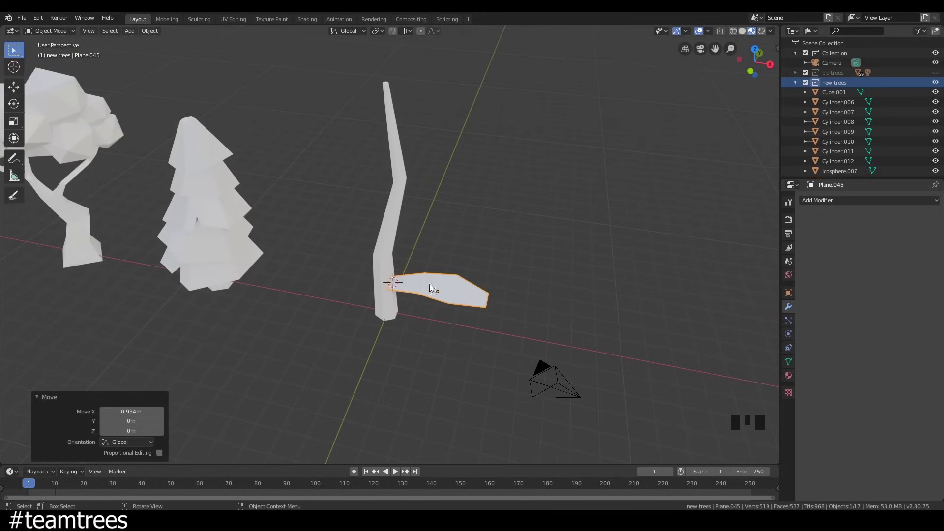
key("Tab")
key("2")
left_click(388, 281)
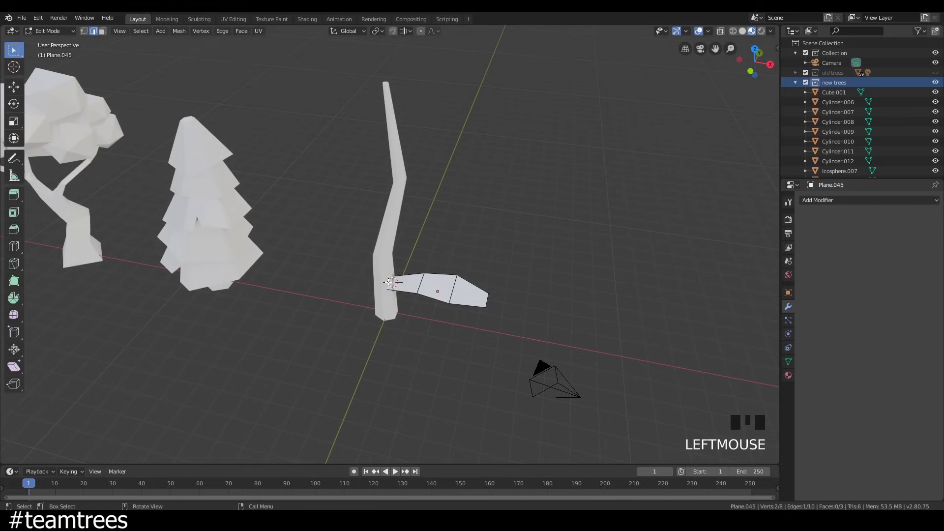
Snap the 3D cursor to the branch's inner end and set the branch origin there.
key("shift+s")
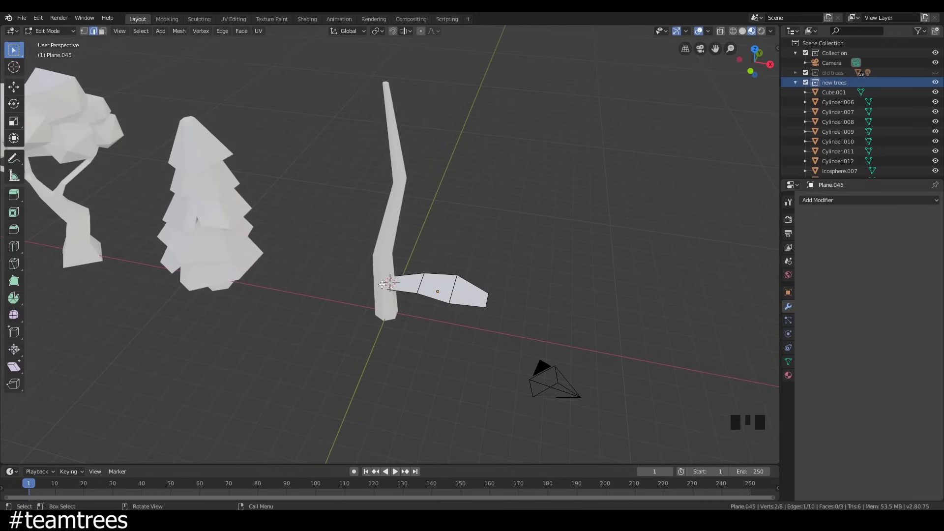
key("Tab")
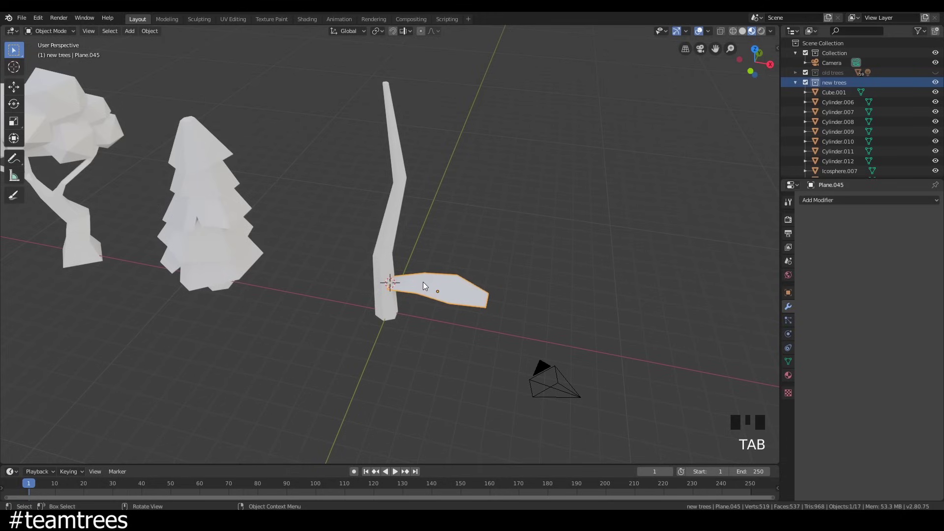
left_click_drag(425, 289, 486, 310)
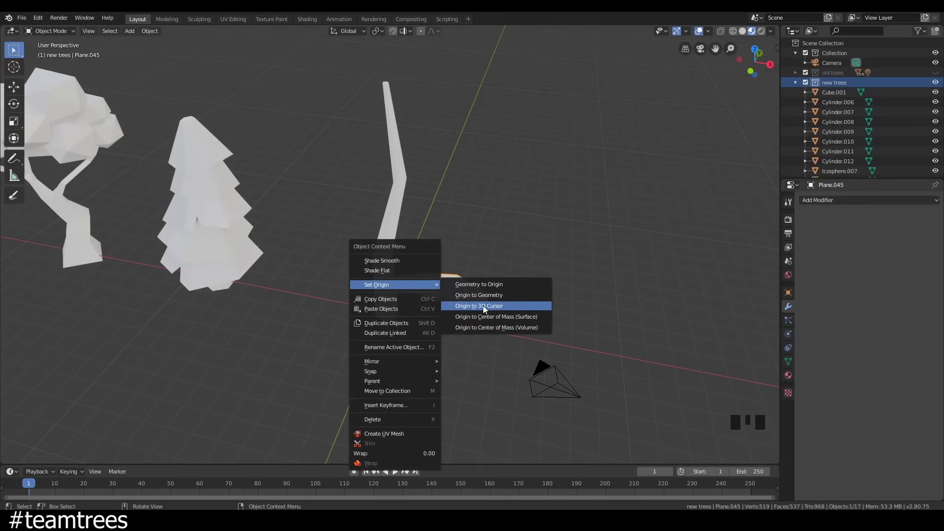
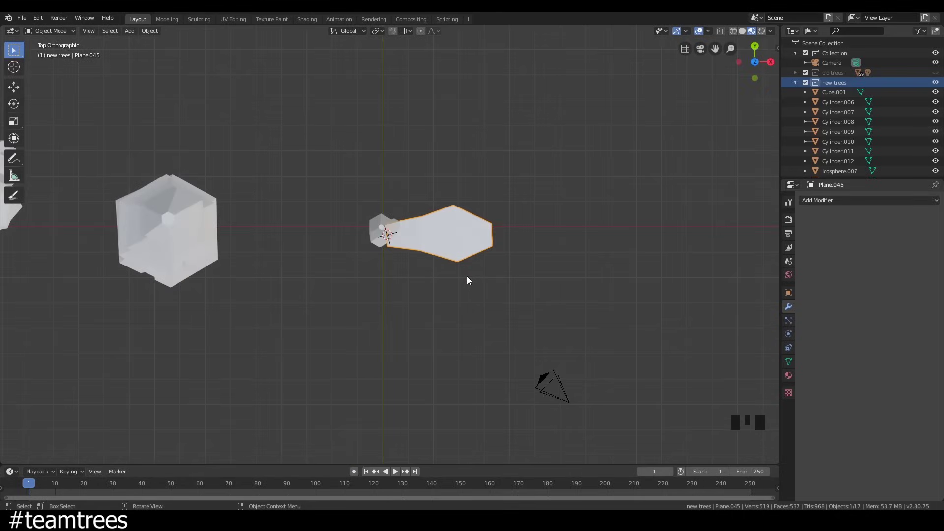
Make two linked branch copies, rotating each around the trunk and resizing them.
key("alt+d")
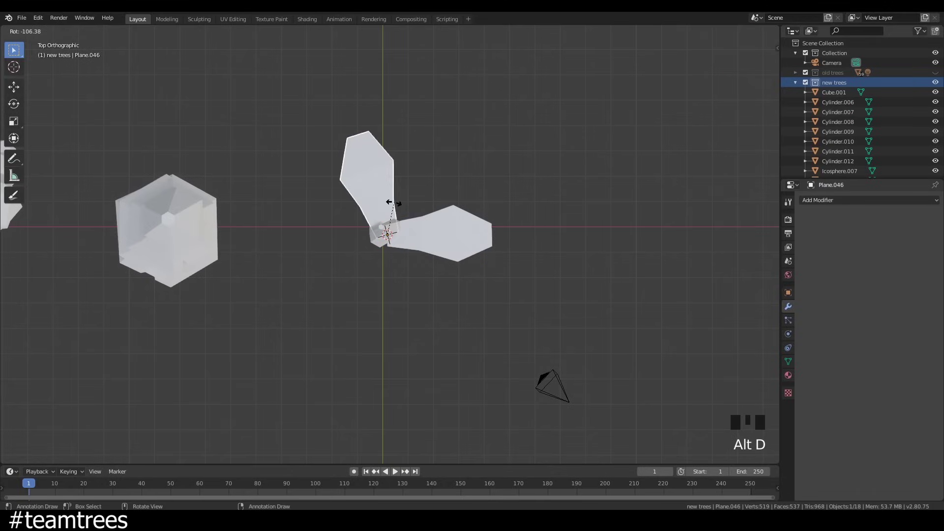
key("s")
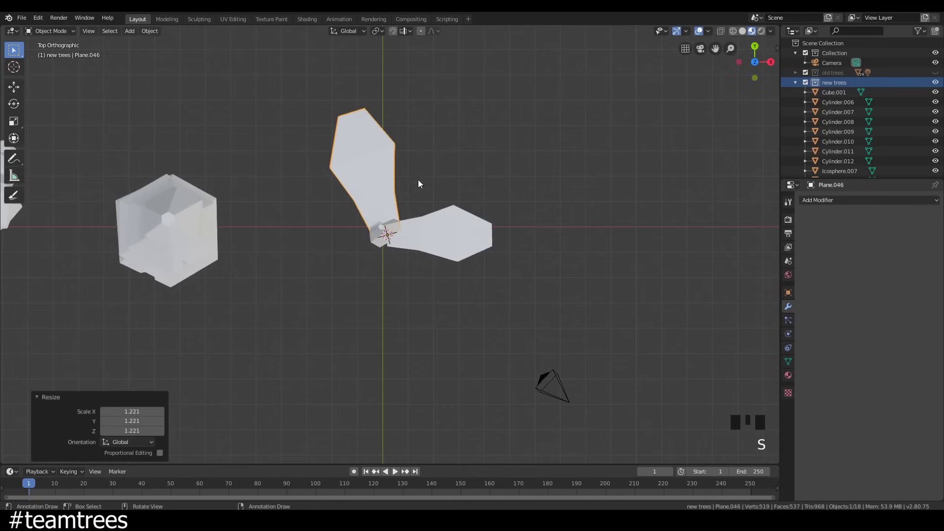
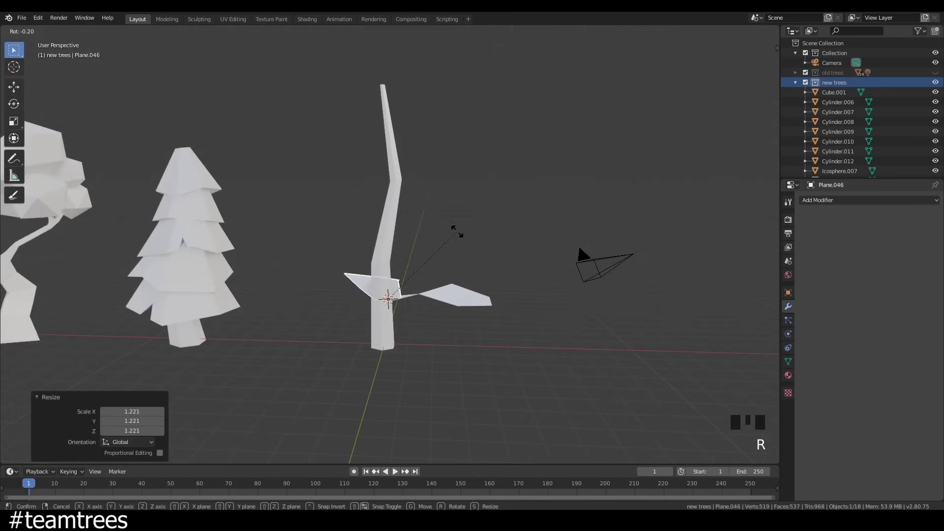
left_click_drag(436, 274, 438, 251)
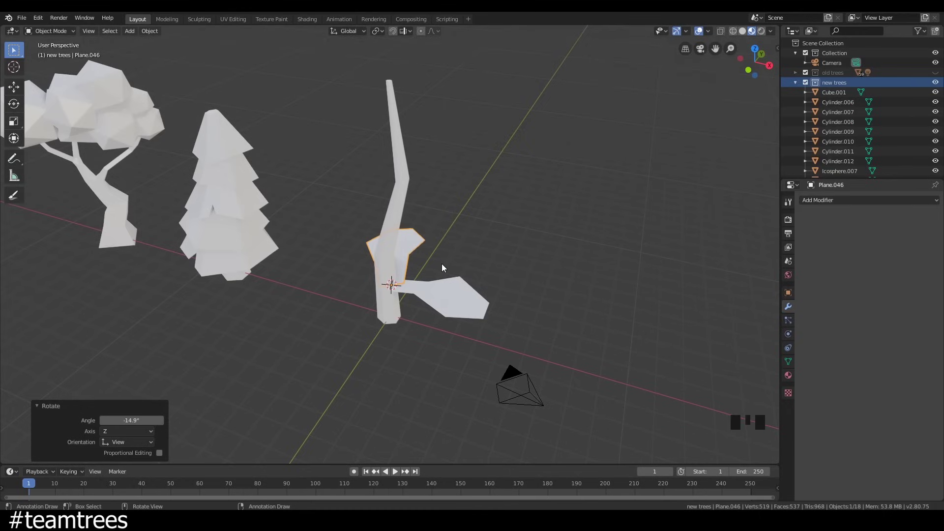
key("alt+d")
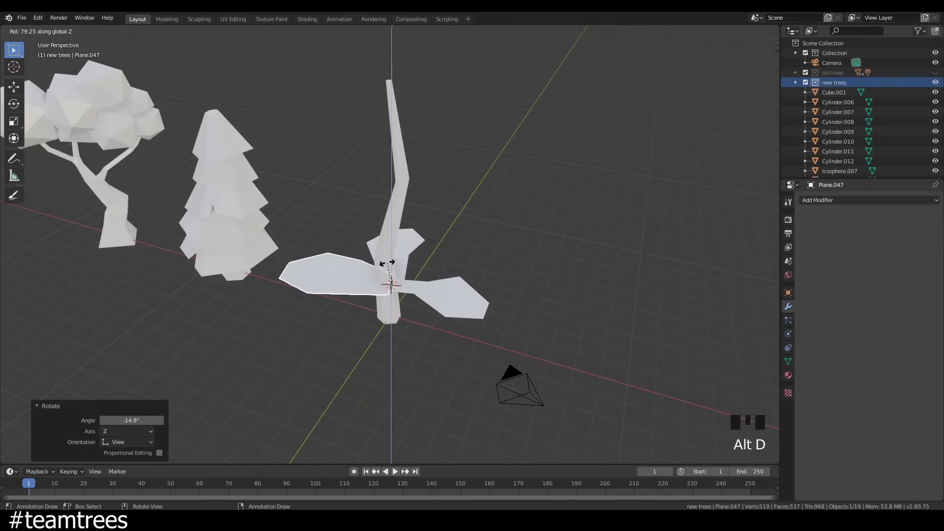
left_click_drag(422, 282, 519, 303)
key("r")
left_click_drag(468, 302, 375, 297)
Add a cut to the shared branch mesh, then place a fourth linked copy on the empty side, slightly smaller.
key("Tab")
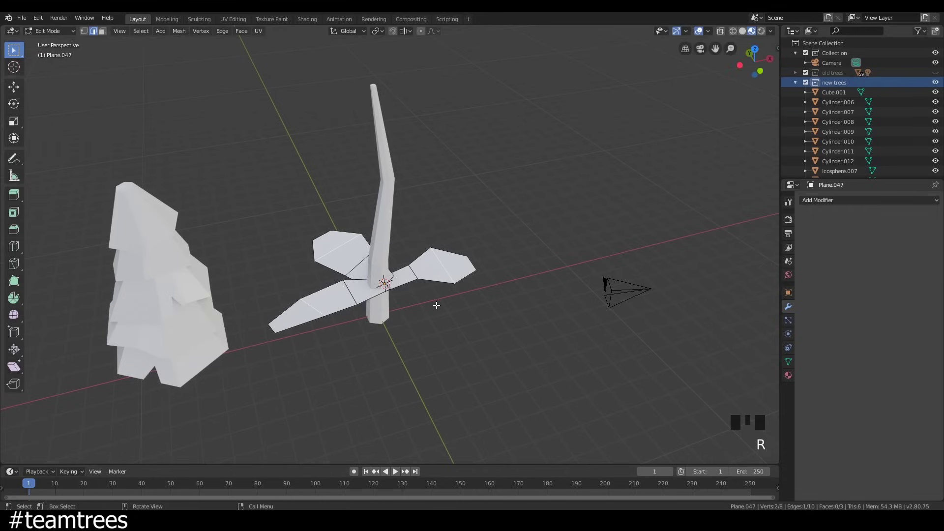
key("Tab")
left_click(356, 300)
key("alt+d")
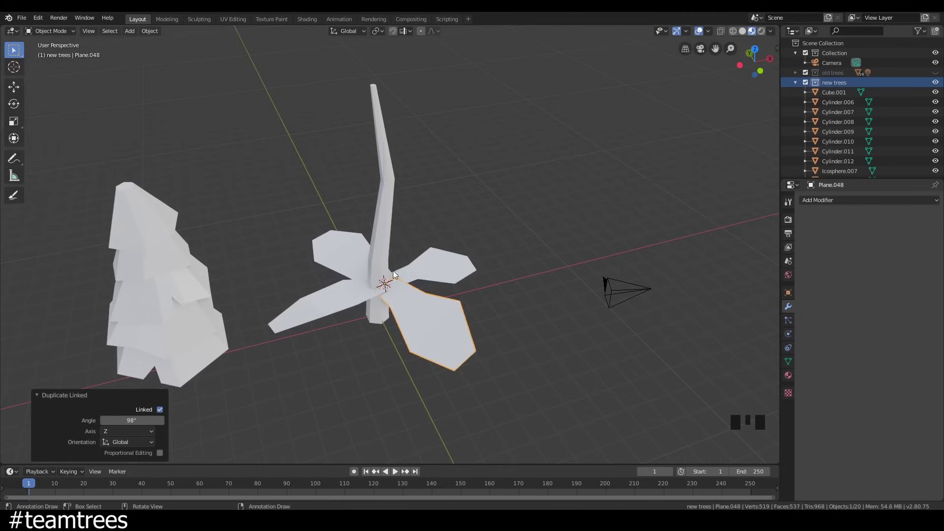
left_click_drag(451, 292, 481, 284)
key("r")
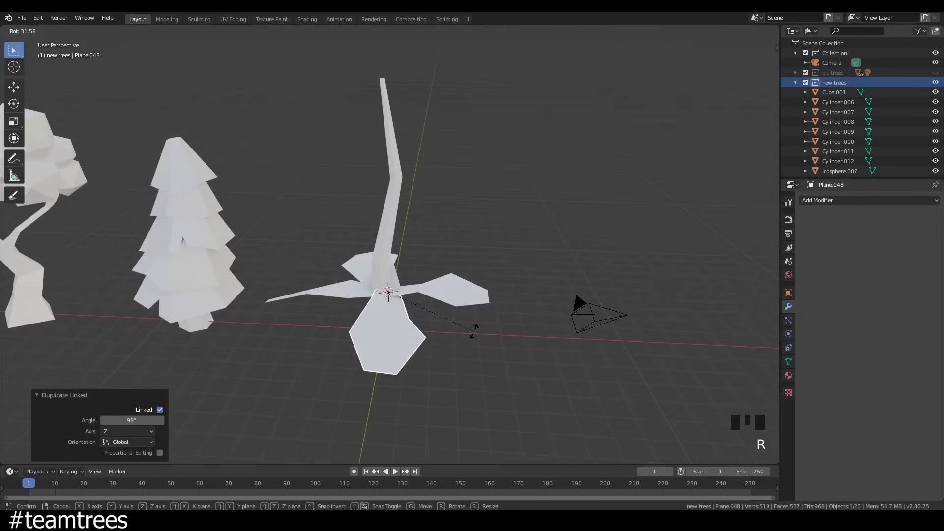
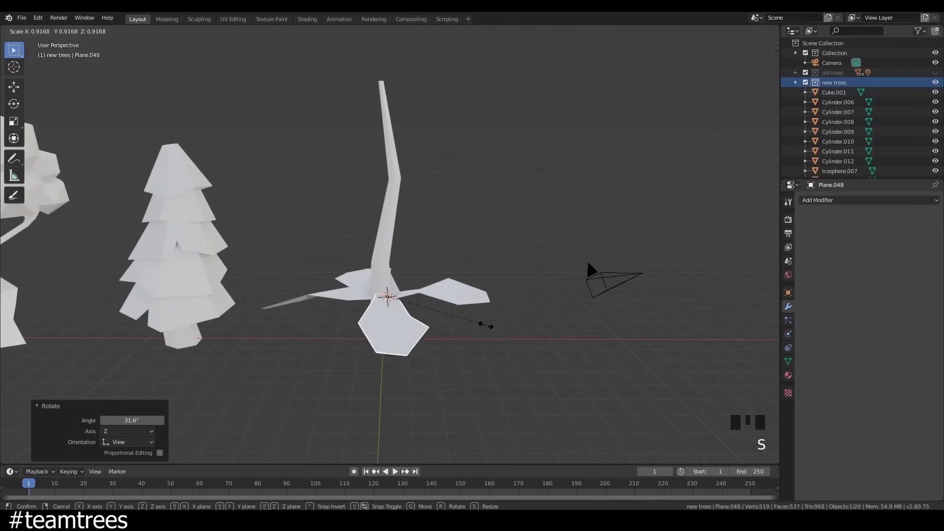
left_click_drag(433, 348, 491, 317)
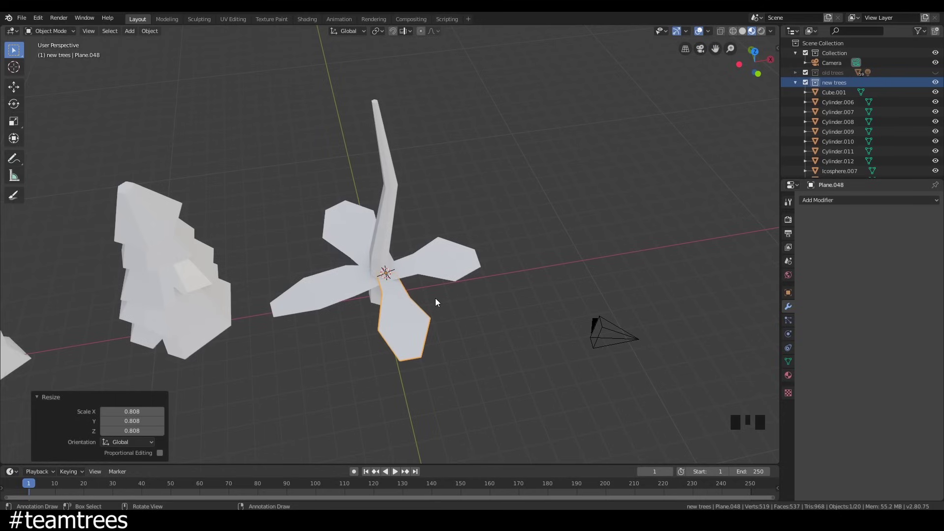
Taper the shared branch mesh by scaling its tip vertices, then select the four branches for grouping.
left_click_drag(418, 293, 409, 282)
key("Tab")
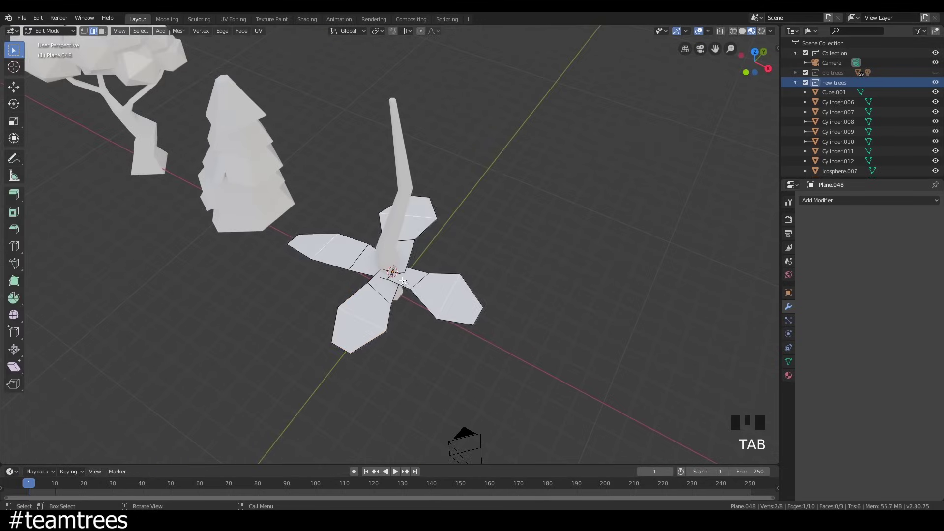
left_click(431, 272)
key("s")
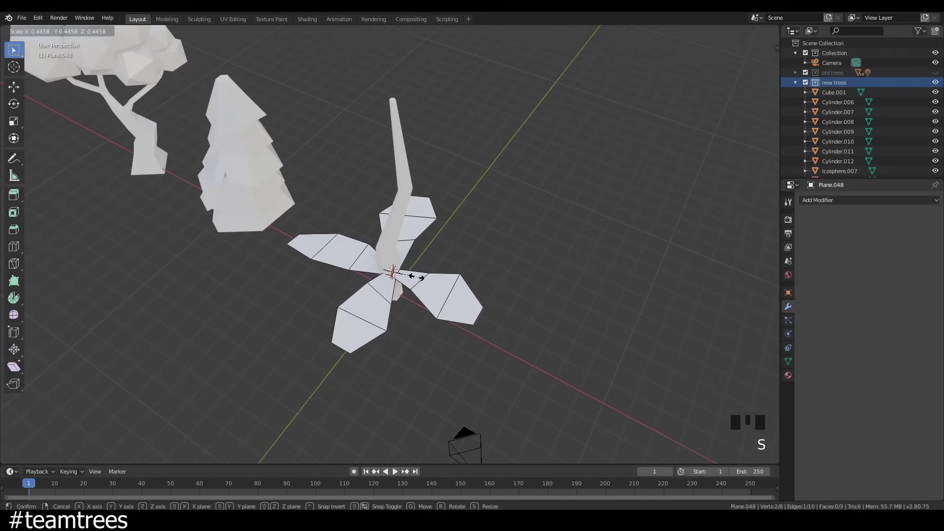
left_click_drag(422, 299, 447, 295)
left_click_drag(446, 296, 434, 295)
left_click(351, 259)
left_click(342, 295)
Duplicate the branch tier linked, raise it up the trunk, rotate and resize it in front view.
middle_click(423, 310)
key("KP_1")
key("alt+d")
key("r")
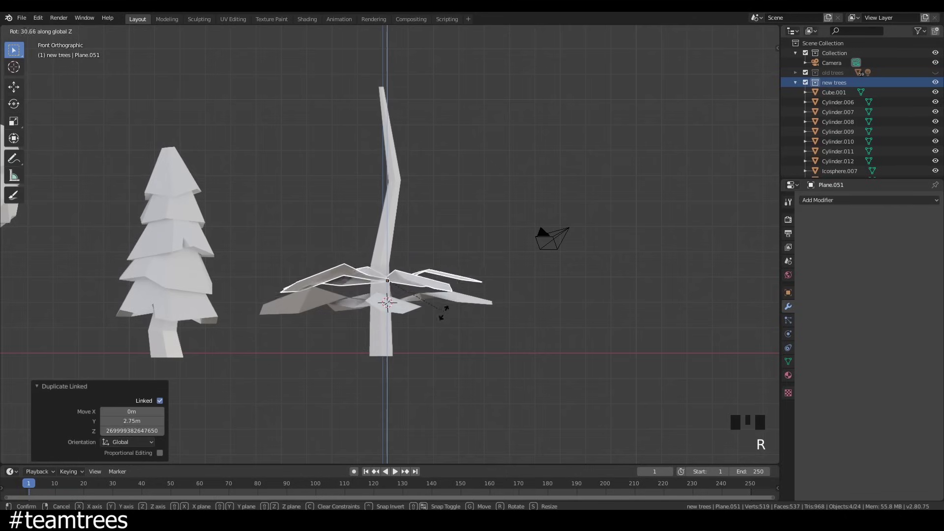
key("s")
left_click_drag(407, 335, 406, 347)
key("g")
Add a third linked tier higher up, twisted to offset its branches and scaled slightly smaller.
key("alt+d")
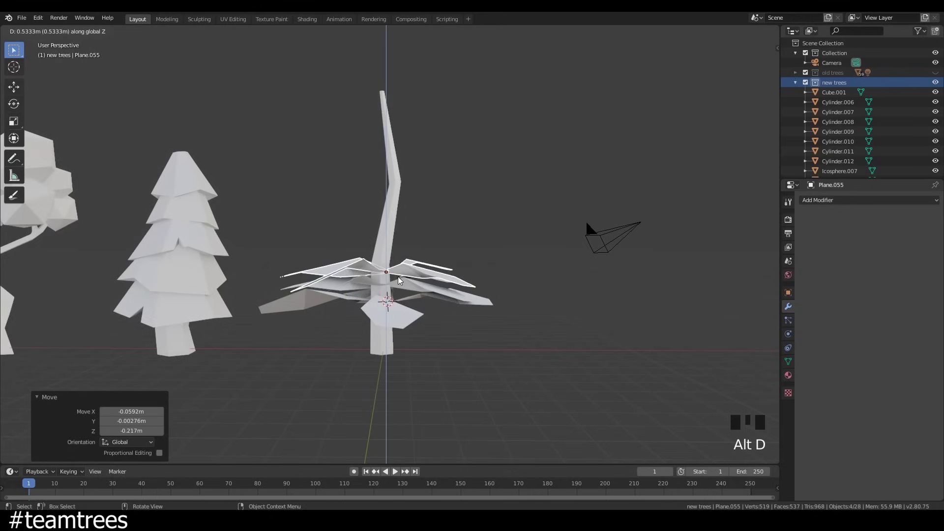
key("r")
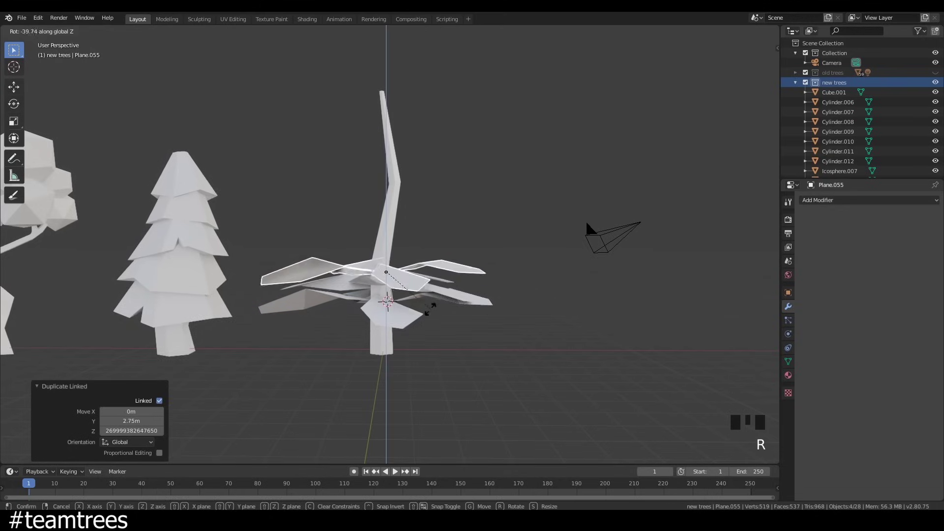
left_click_drag(426, 310, 488, 301)
key("s")
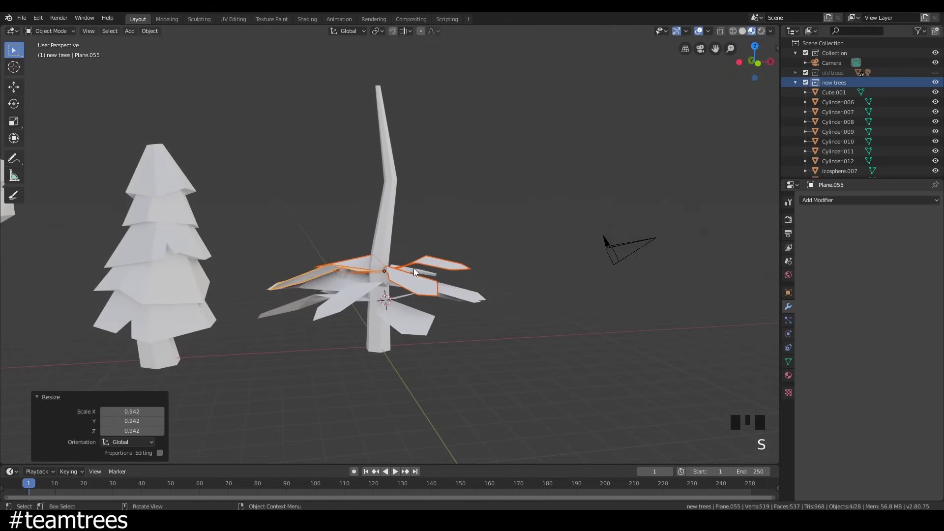